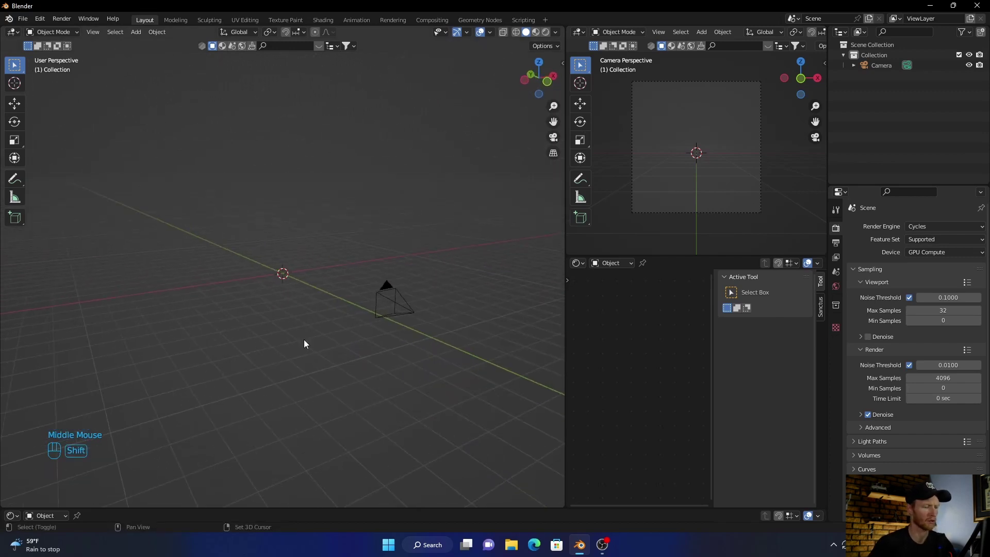
Step: Add a cube, resize it and place it left of the camera frame's centre
{"action": "key", "text": "shift+a"}
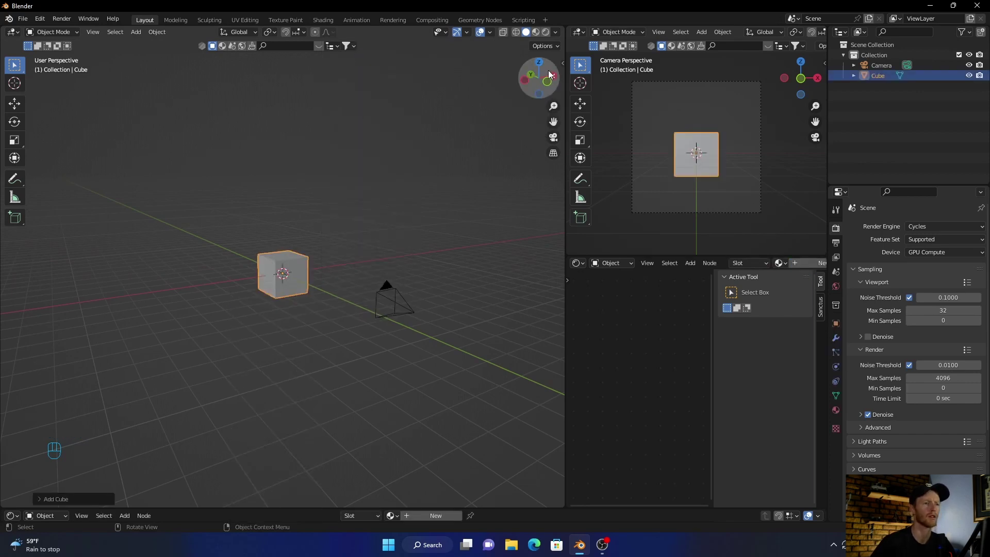
{"action": "left_click", "coordinate": [555, 74]}
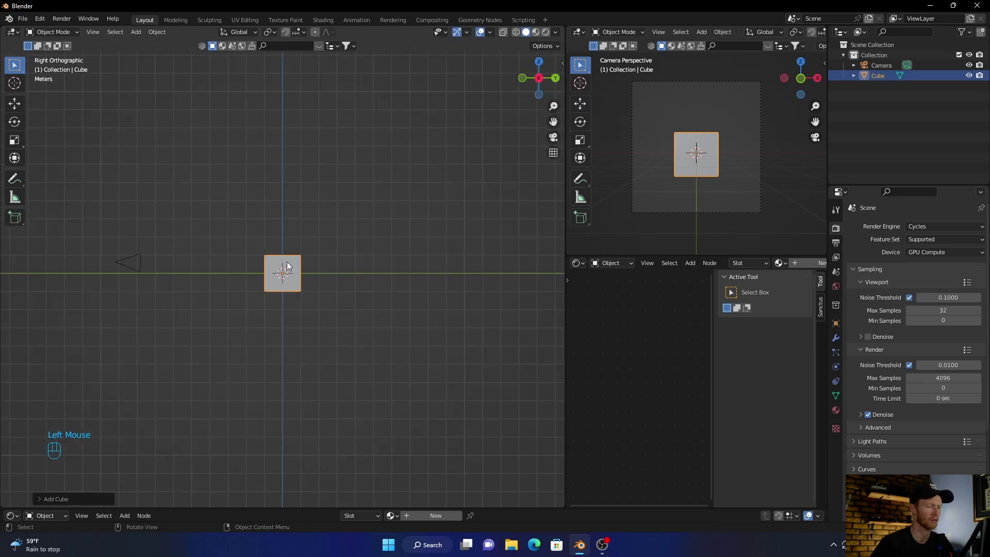
{"action": "key", "text": "s"}
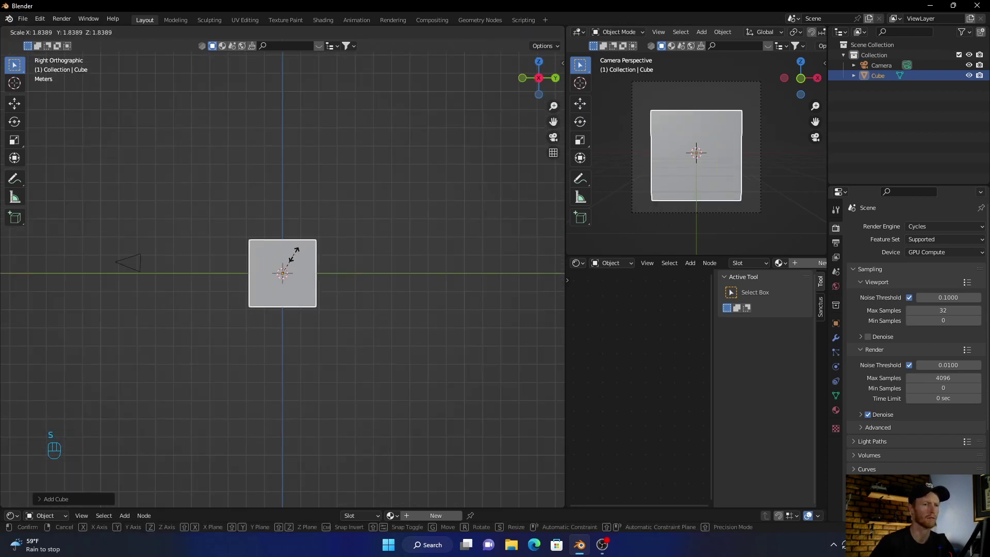
{"action": "left_click", "coordinate": [290, 264]}
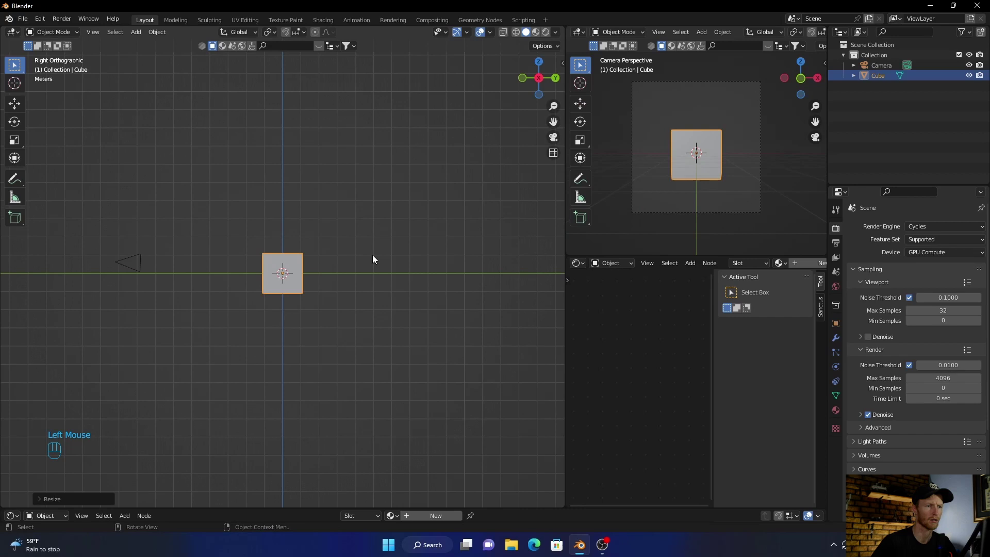
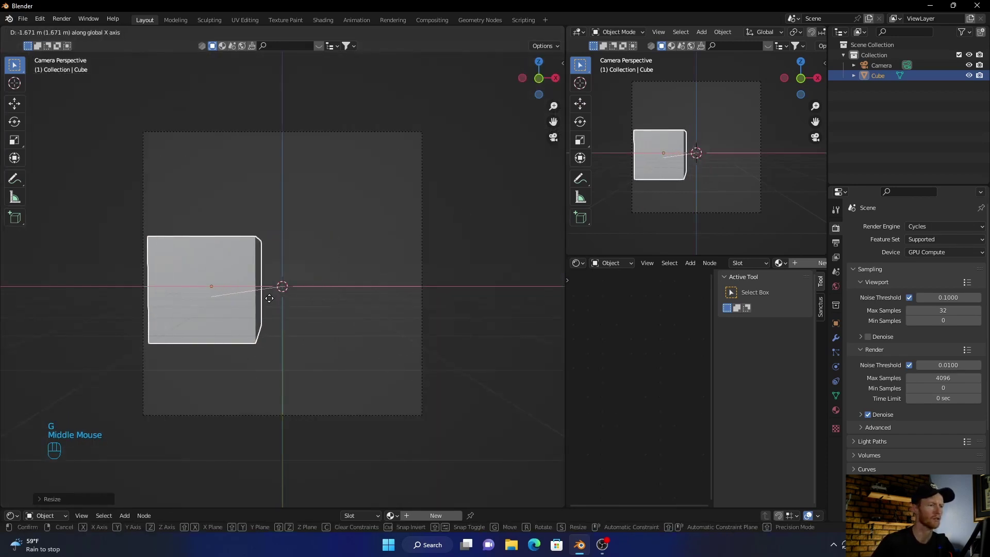
{"action": "left_click", "coordinate": [275, 302]}
Step: Stretch the cube vertically into a tall pillar and widen it slightly
{"action": "left_click", "coordinate": [16, 146]}
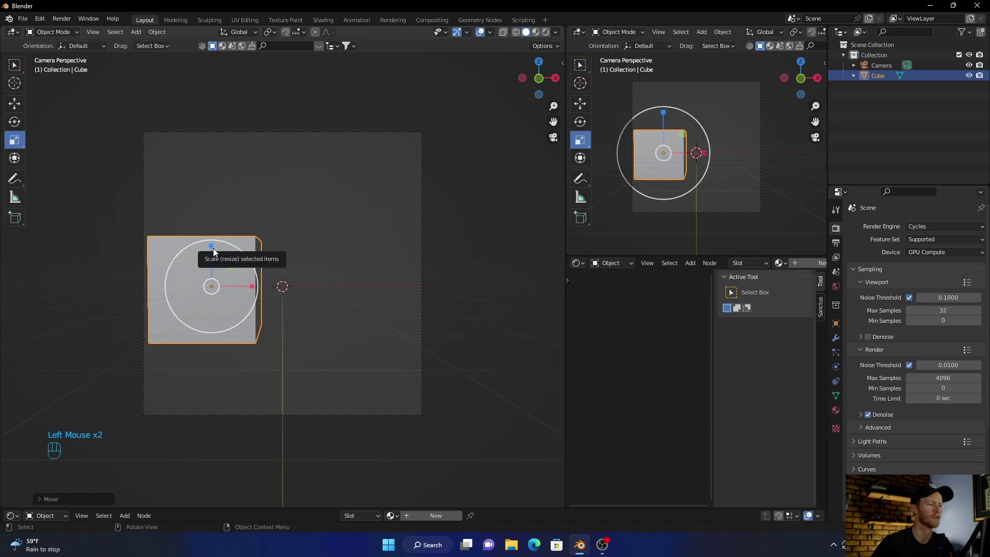
{"action": "left_click", "coordinate": [212, 248]}
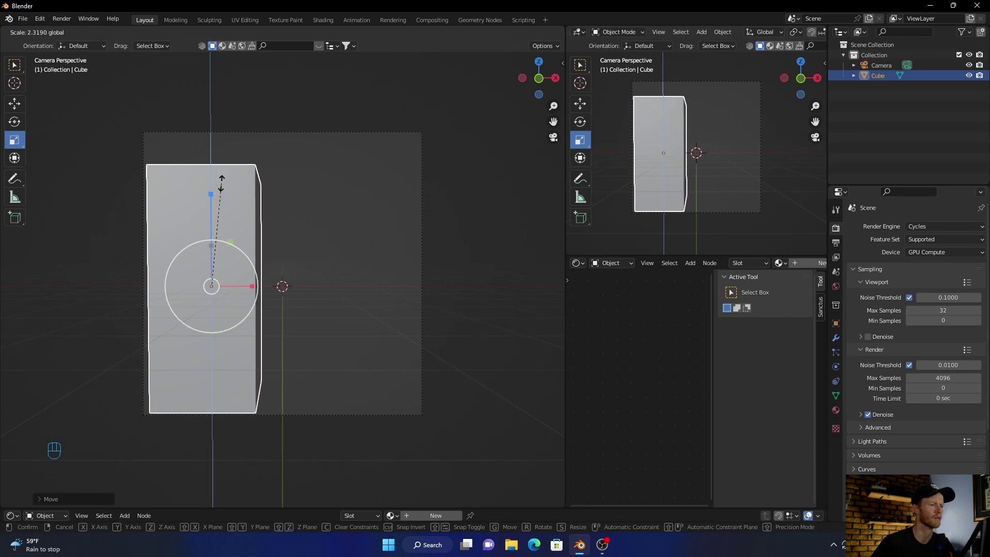
{"action": "left_click", "coordinate": [254, 288]}
{"action": "left_click", "coordinate": [255, 288]}
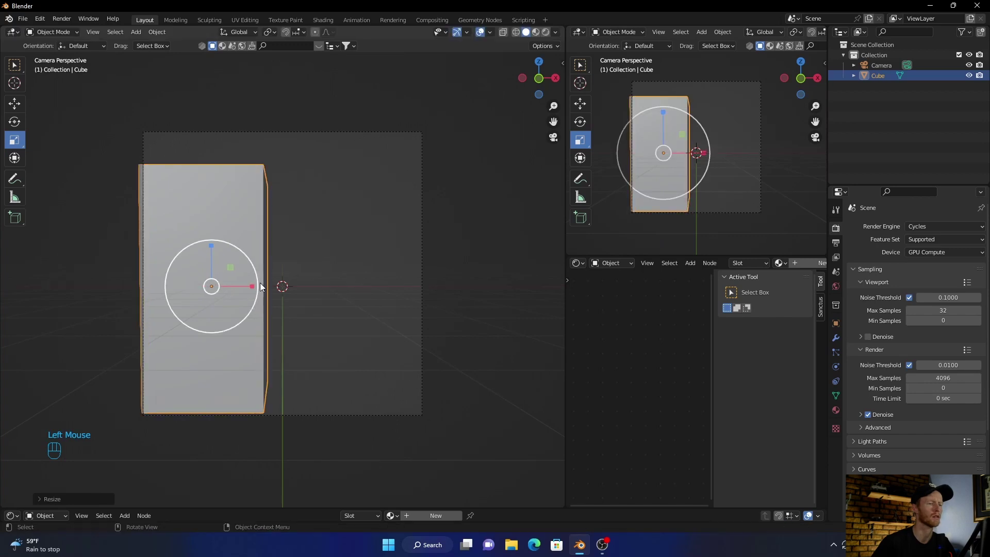
{"action": "left_click", "coordinate": [541, 65]}
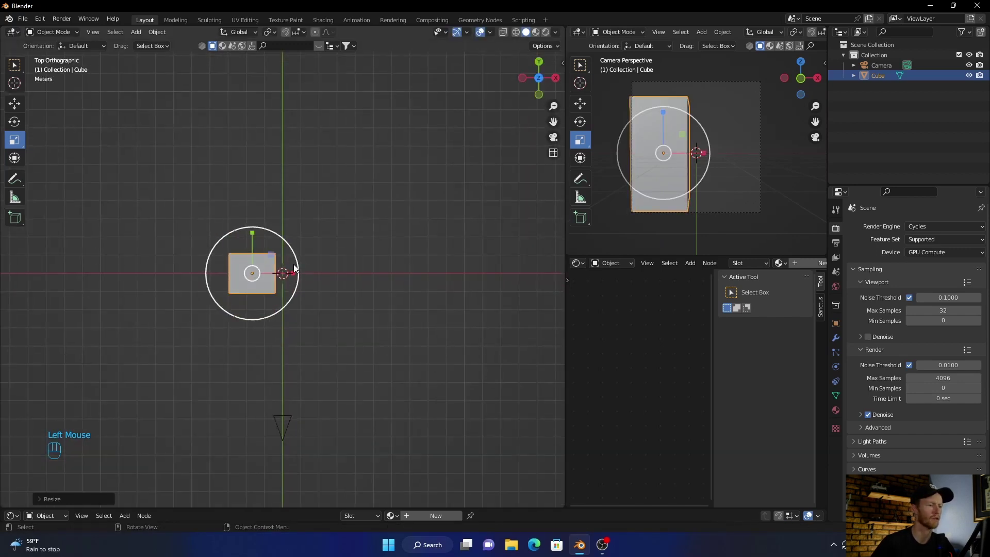
Step: Duplicate the pillar, slide the copy along X to the right of frame centre and shorten it
{"action": "key", "text": "shift+d"}
{"action": "middle_click", "coordinate": [255, 292]}
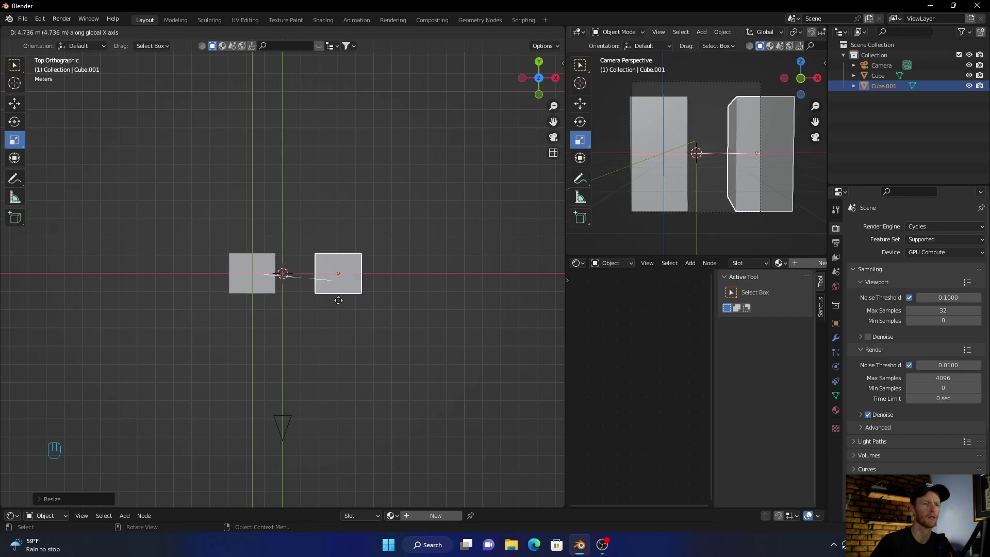
{"action": "left_click", "coordinate": [341, 304]}
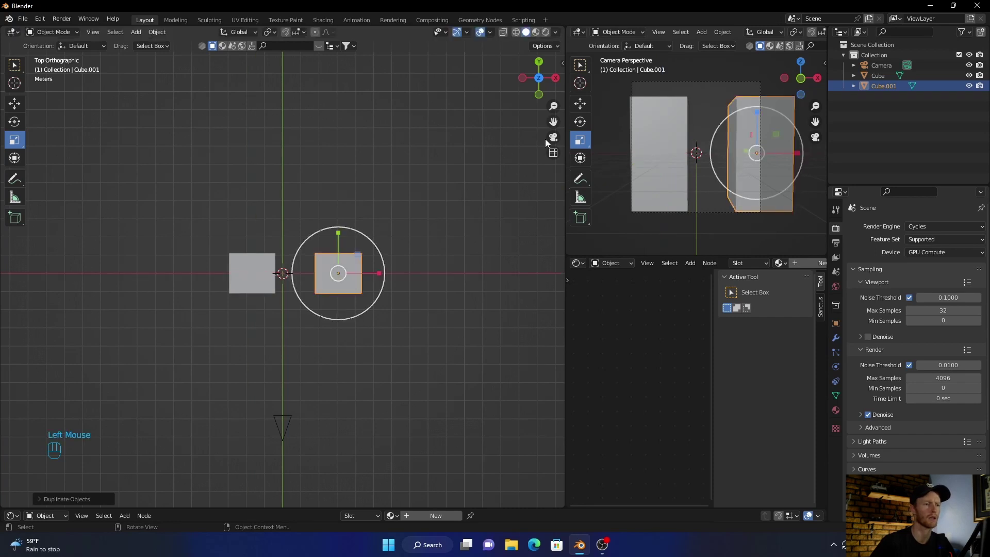
{"action": "left_click", "coordinate": [548, 141]}
{"action": "left_click", "coordinate": [550, 141]}
{"action": "left_click", "coordinate": [375, 237]}
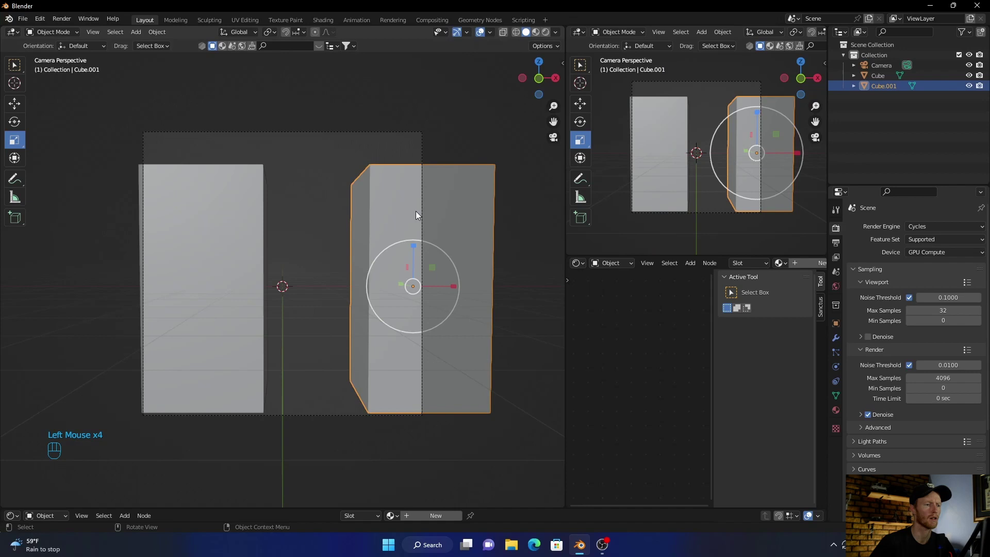
{"action": "left_click", "coordinate": [415, 251]}
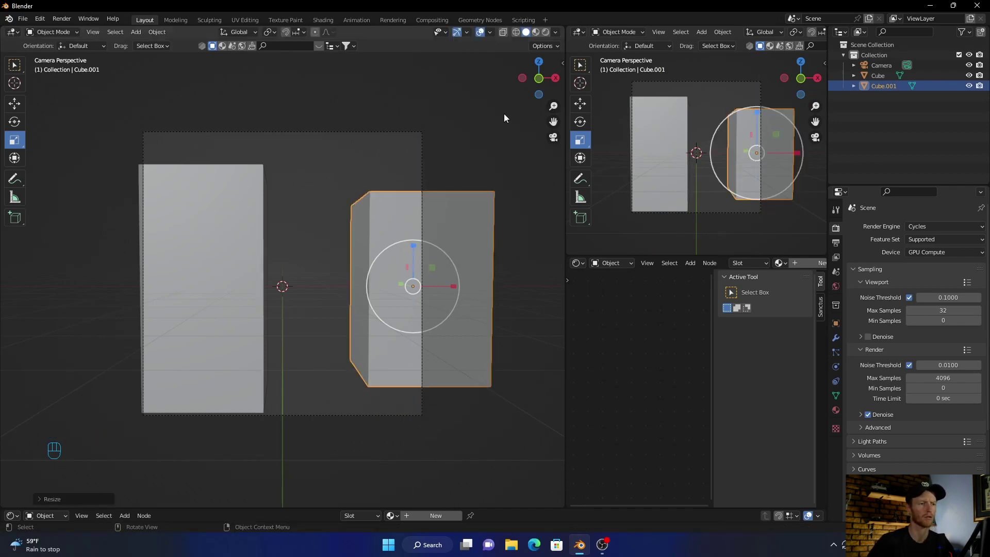
Step: Lower the right pillar along Z to ground level in Right view and return to camera view
{"action": "left_click", "coordinate": [559, 83]}
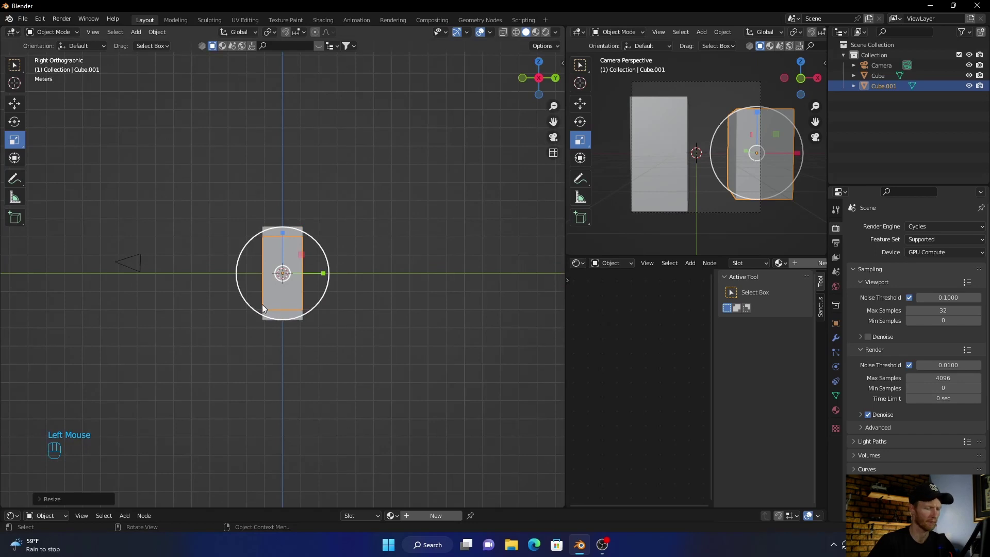
{"action": "key", "text": "g"}
{"action": "middle_click", "coordinate": [265, 304]}
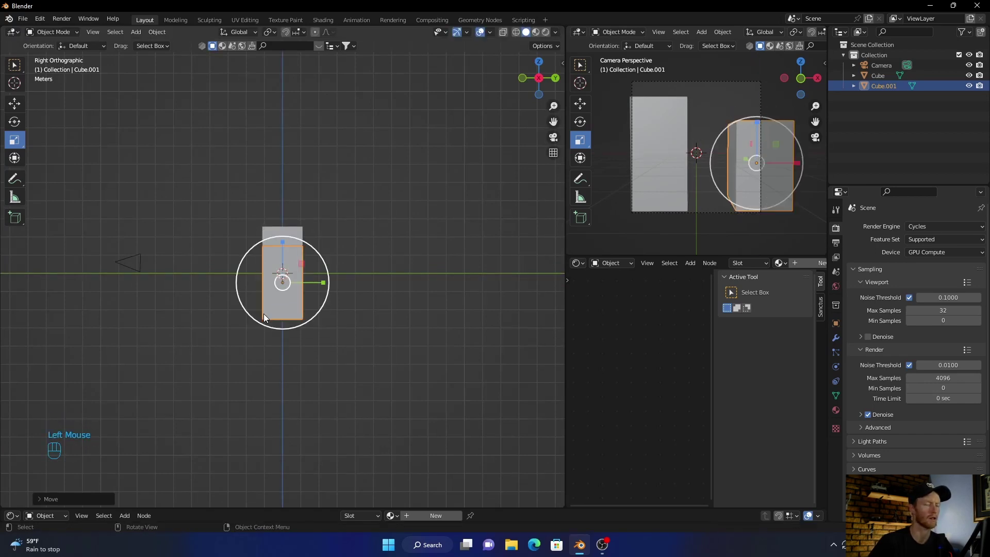
{"action": "left_click", "coordinate": [555, 140]}
{"action": "left_click", "coordinate": [452, 150]}
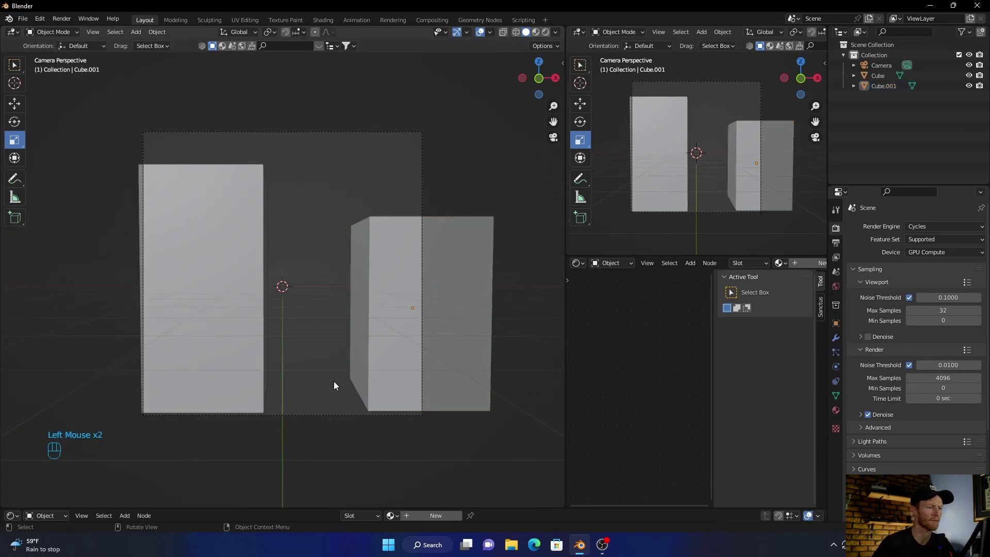
Step: Set the World background colour to black and add a third cube scaled about 5x to enclose the scene
{"action": "left_click_drag", "start_coordinate": [304, 426], "coordinate": [327, 398]}
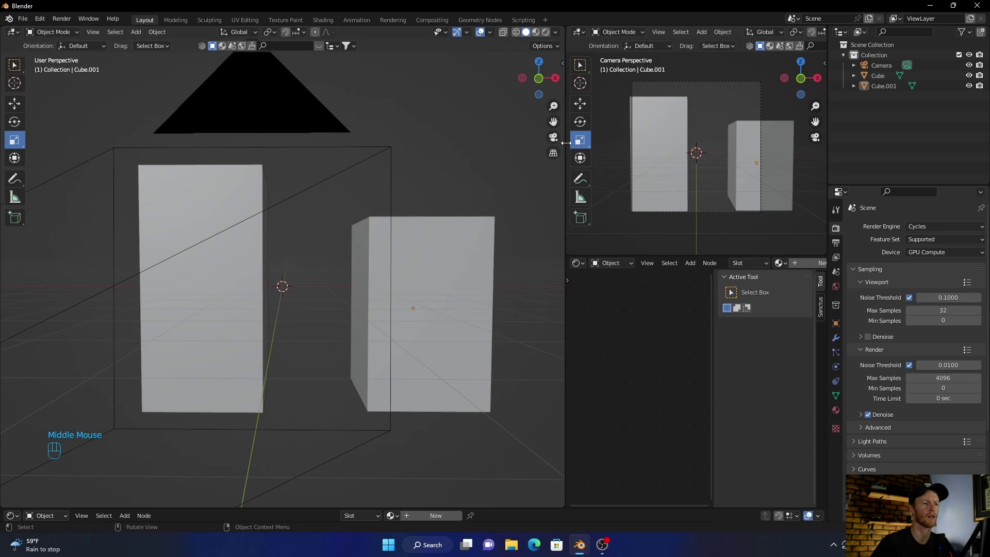
{"action": "left_click", "coordinate": [554, 142]}
{"action": "left_click", "coordinate": [833, 289]}
{"action": "left_click", "coordinate": [925, 296]}
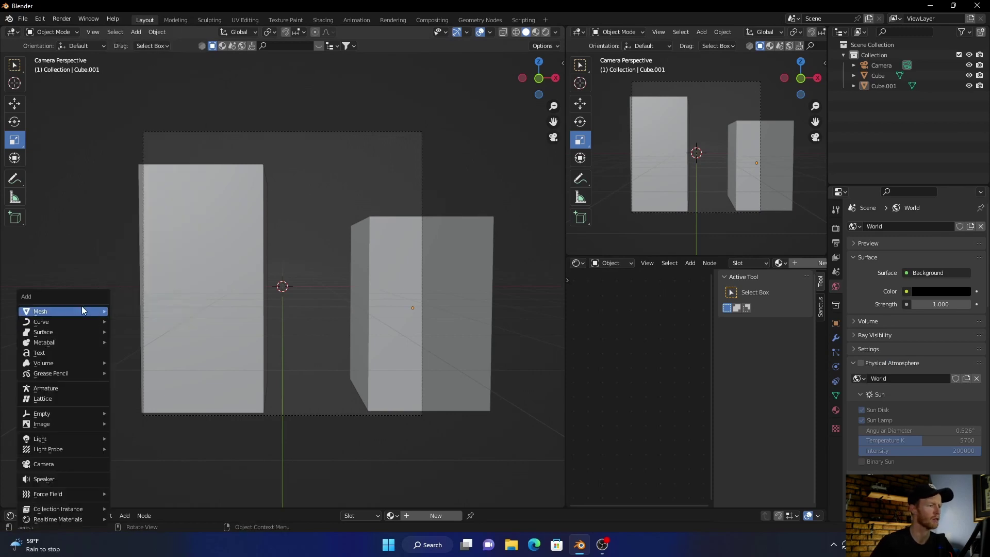
{"action": "key", "text": "shift+a"}
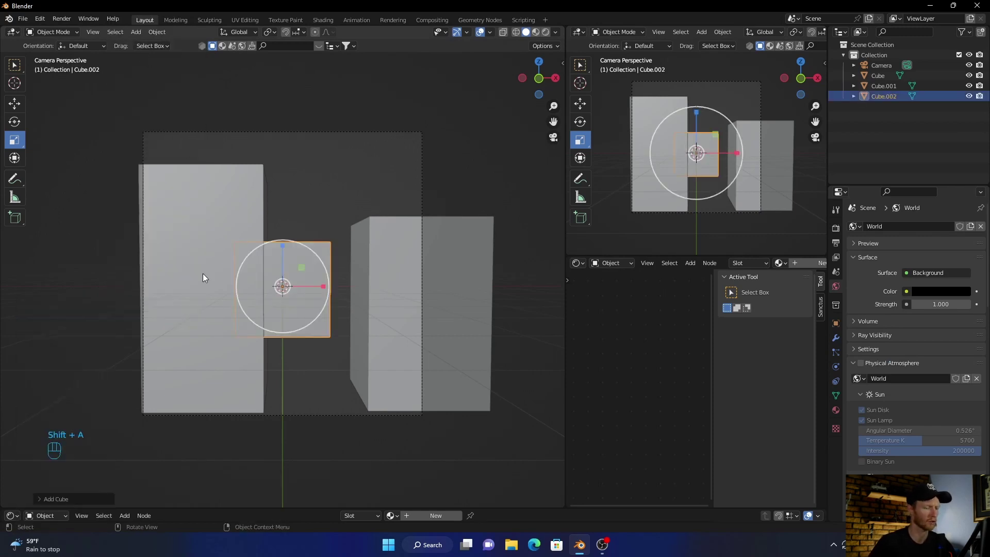
{"action": "key", "text": "s"}
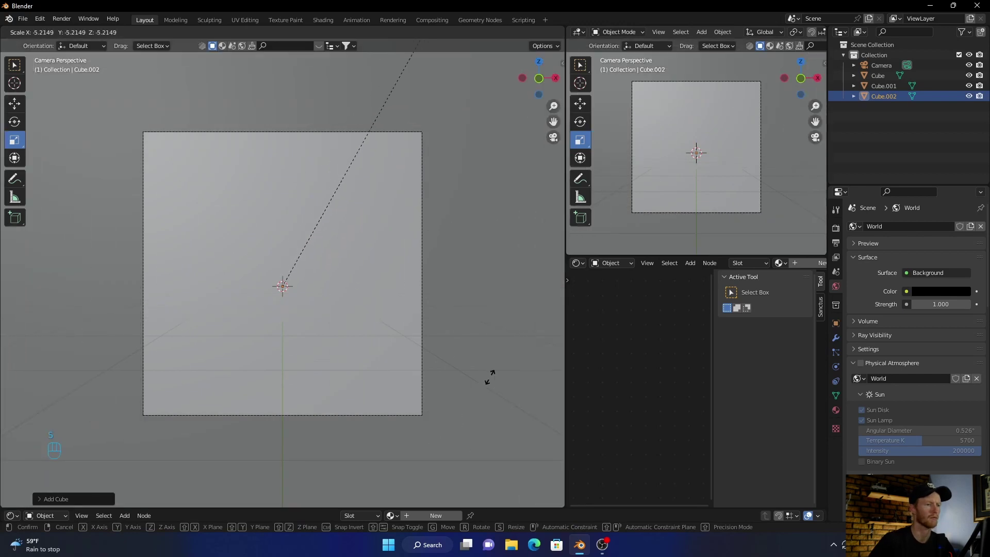
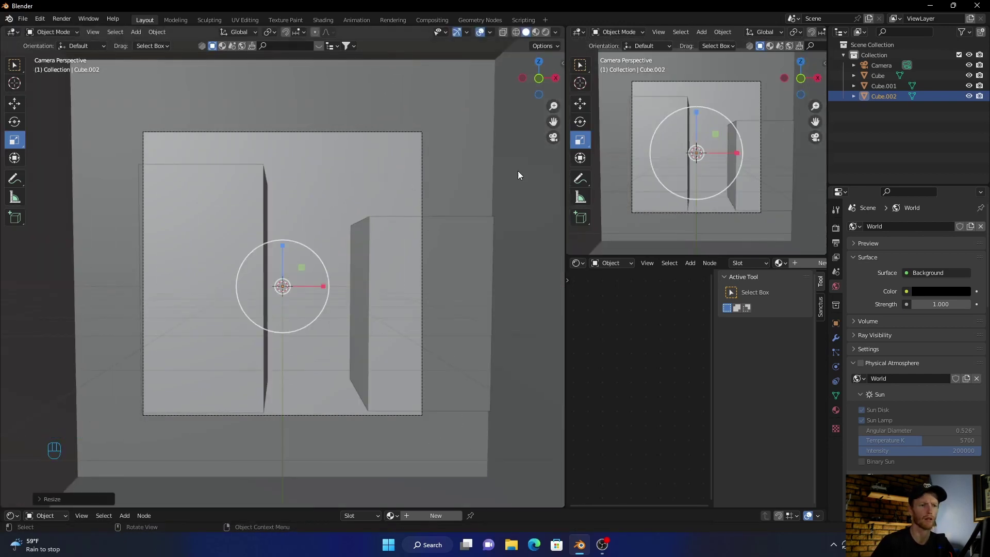
Step: Give the enclosing cube a new material with a Principled Volume node wired to the Volume output
{"action": "left_click", "coordinate": [815, 267]}
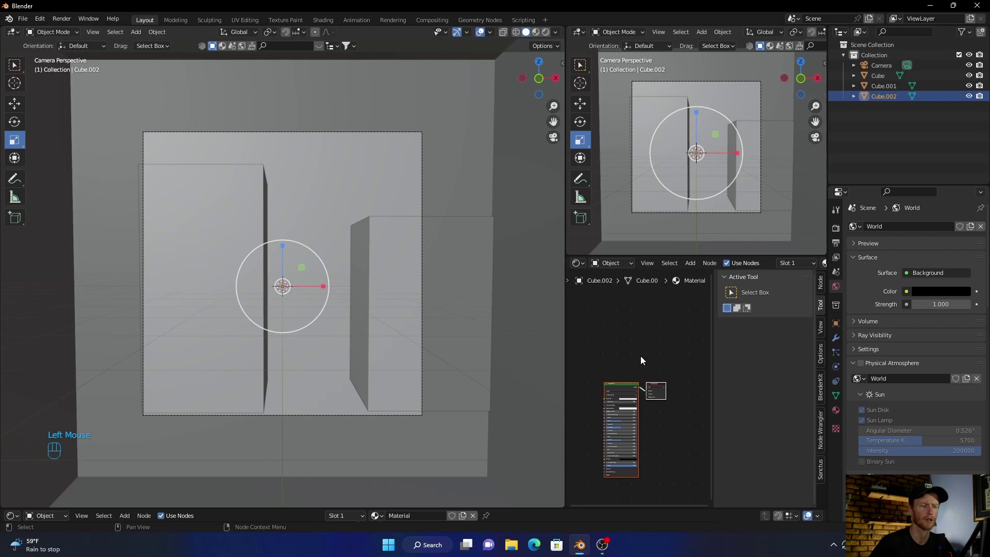
{"action": "scroll", "scroll_direction": "up", "scroll_amount": 3}
{"action": "left_click_drag", "start_coordinate": [609, 341], "coordinate": [642, 304]}
{"action": "scroll", "scroll_direction": "up", "scroll_amount": 3}
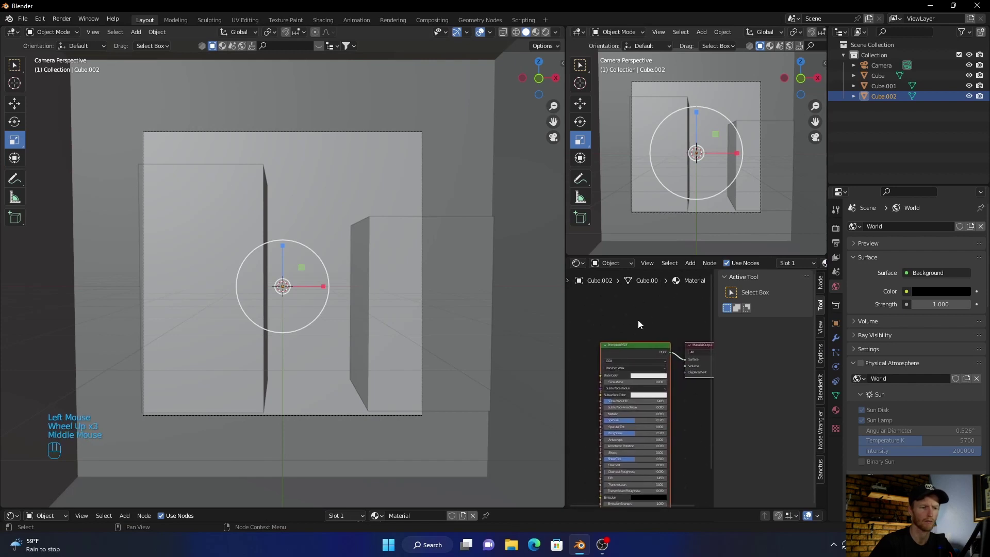
{"action": "left_click", "coordinate": [637, 352]}
{"action": "key", "text": "Delete"}
{"action": "key", "text": "shift+a"}
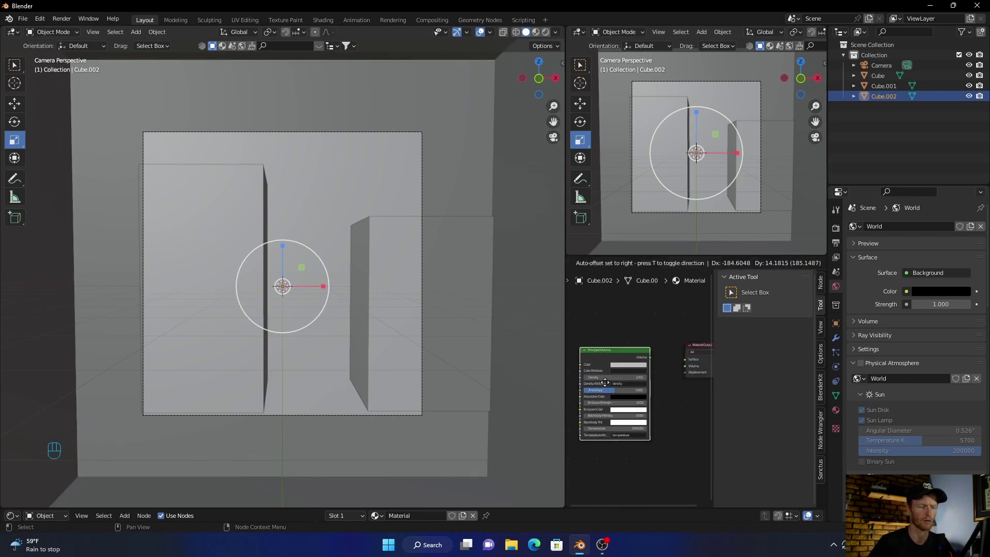
{"action": "left_click_drag", "start_coordinate": [654, 355], "coordinate": [689, 371]}
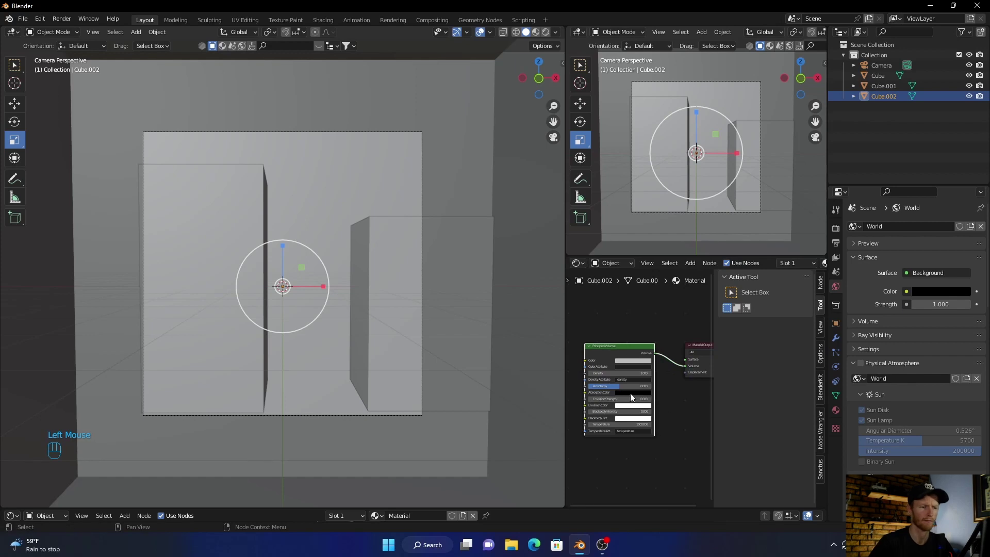
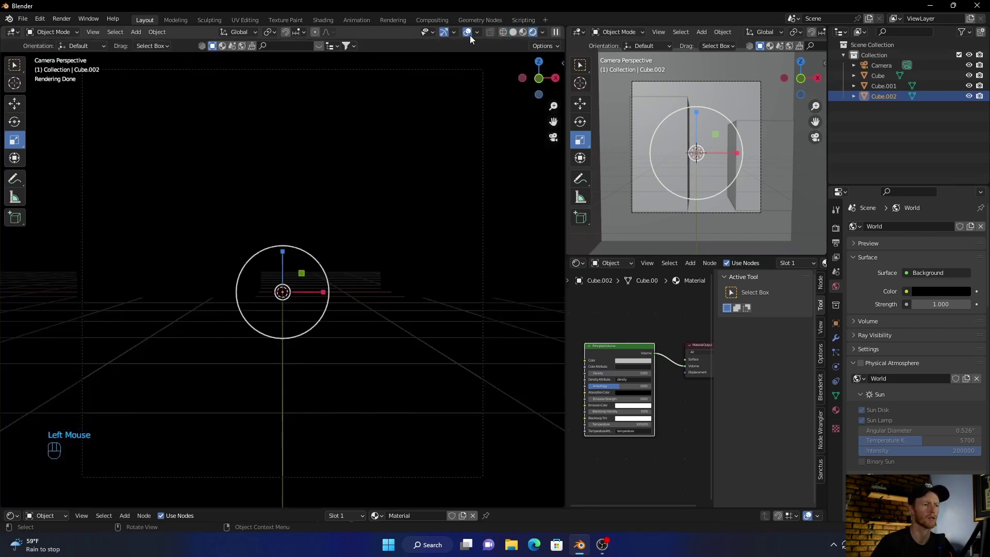
Step: Raise the Principled Volume emission strength and pick a teal emission colour for the fog
{"action": "left_click", "coordinate": [472, 39]}
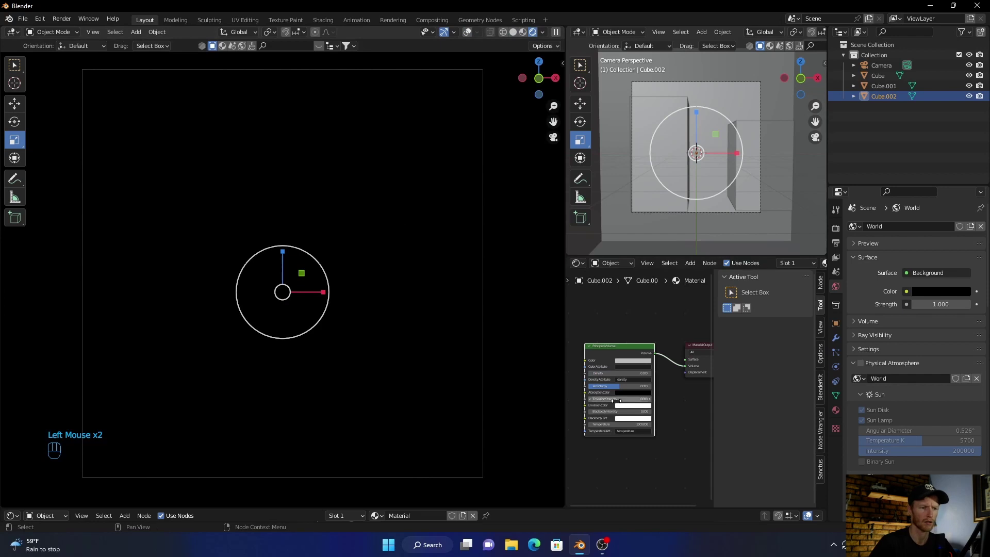
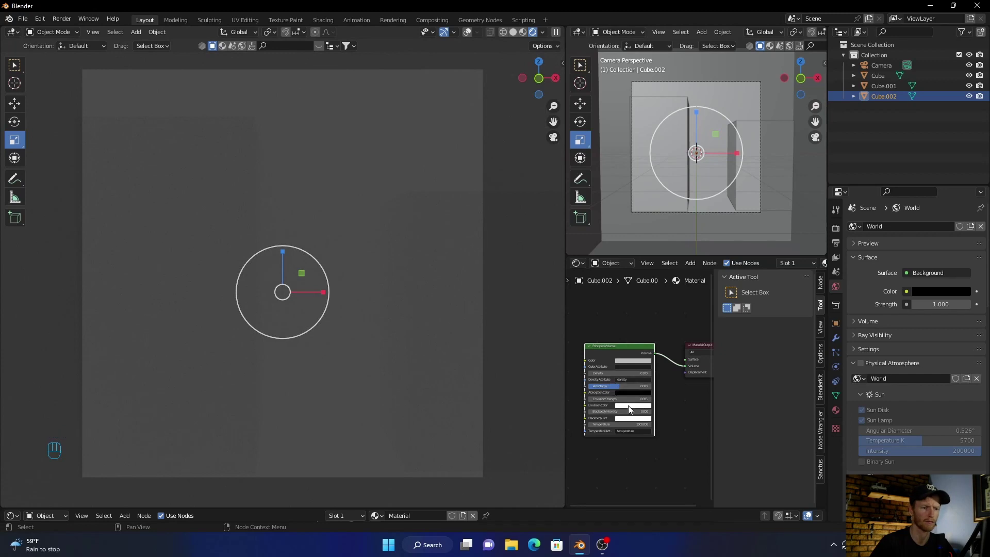
{"action": "left_click", "coordinate": [632, 407]}
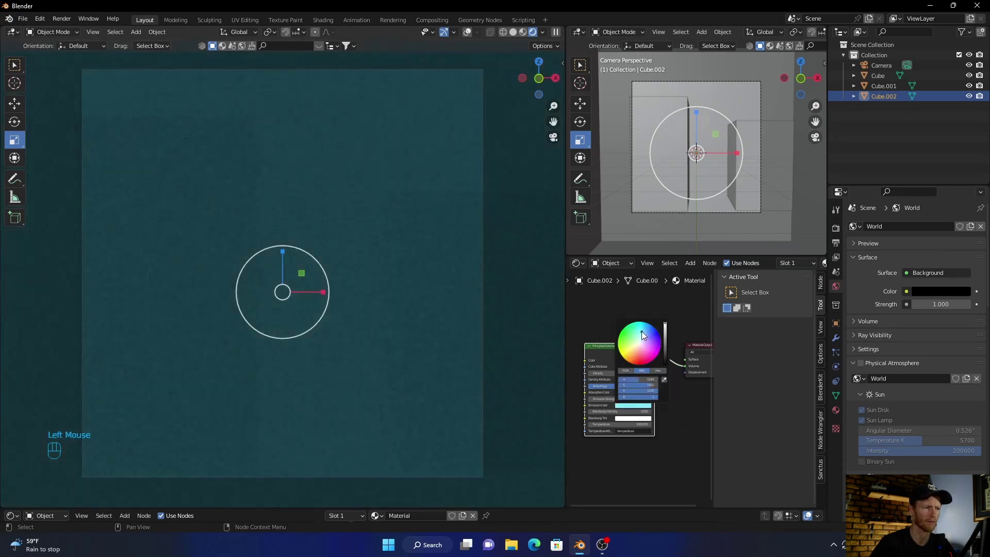
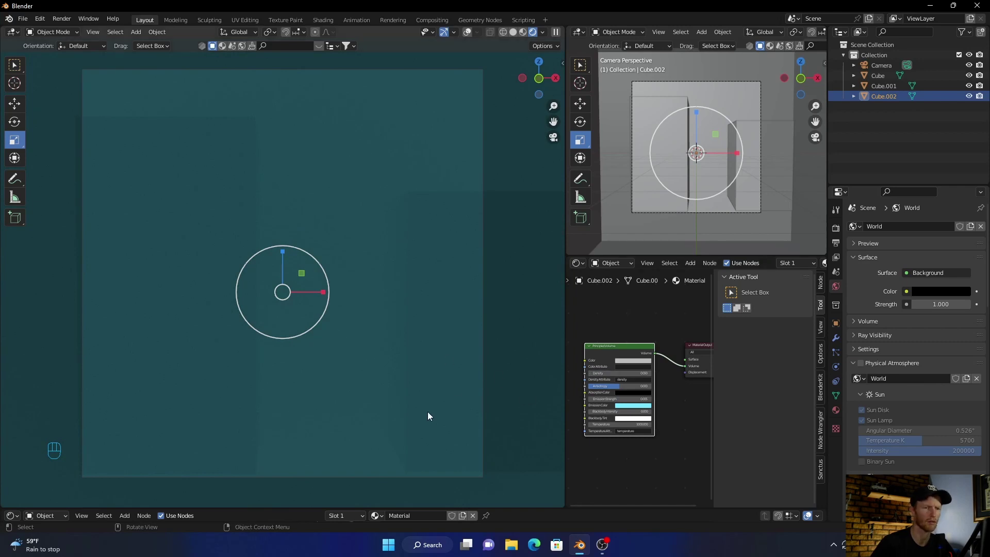
Step: Set the camera's vertical lens Shift Y to 0.030
{"action": "left_click", "coordinate": [879, 66]}
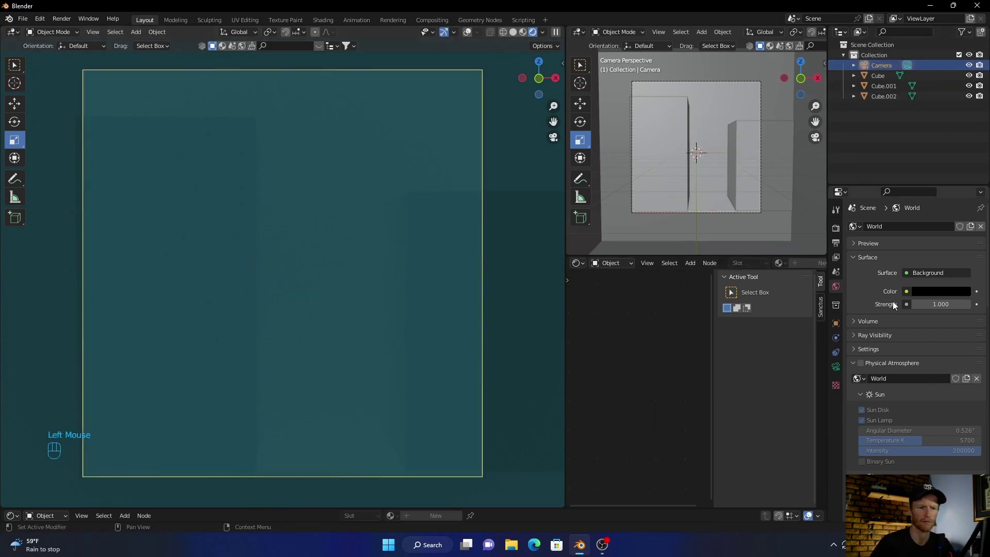
{"action": "left_click", "coordinate": [840, 369]}
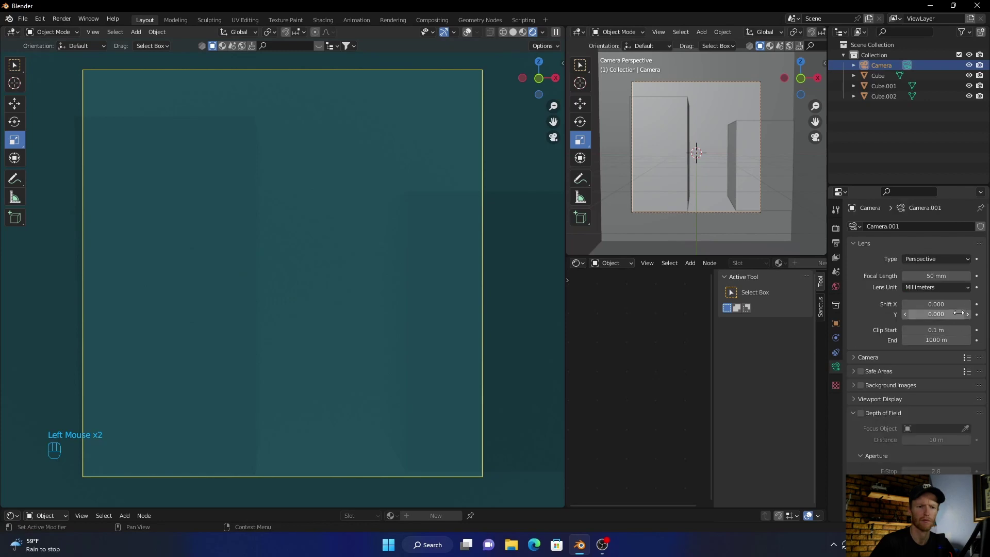
{"action": "double_click", "coordinate": [971, 319]}
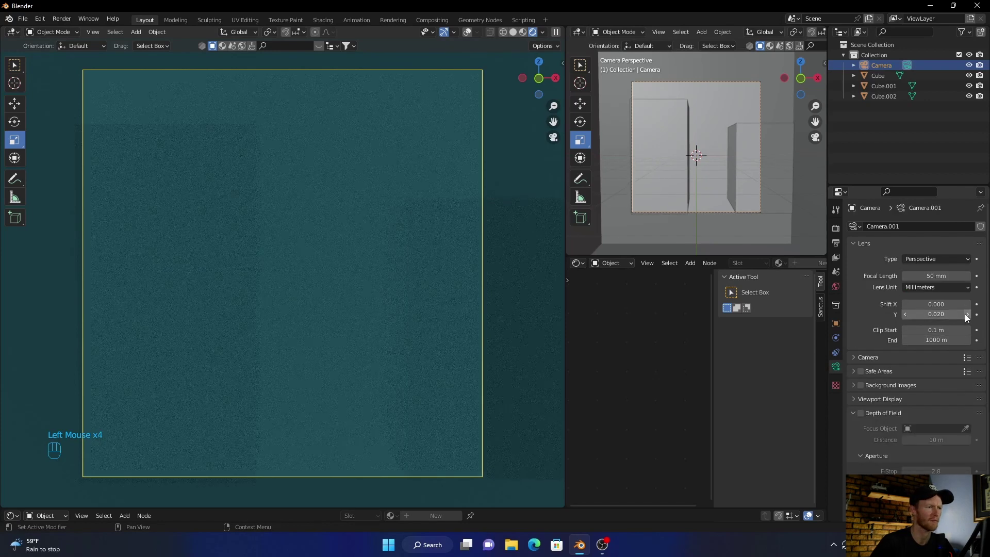
{"action": "left_click", "coordinate": [968, 317]}
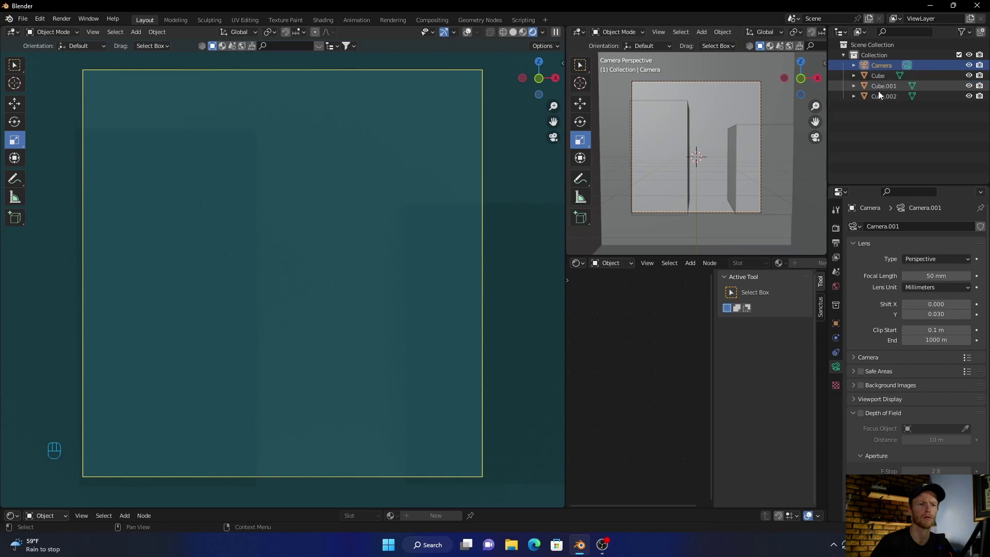
Step: Reselect the fog cube Cube.002 and tweak its volume node values
{"action": "left_click", "coordinate": [886, 104]}
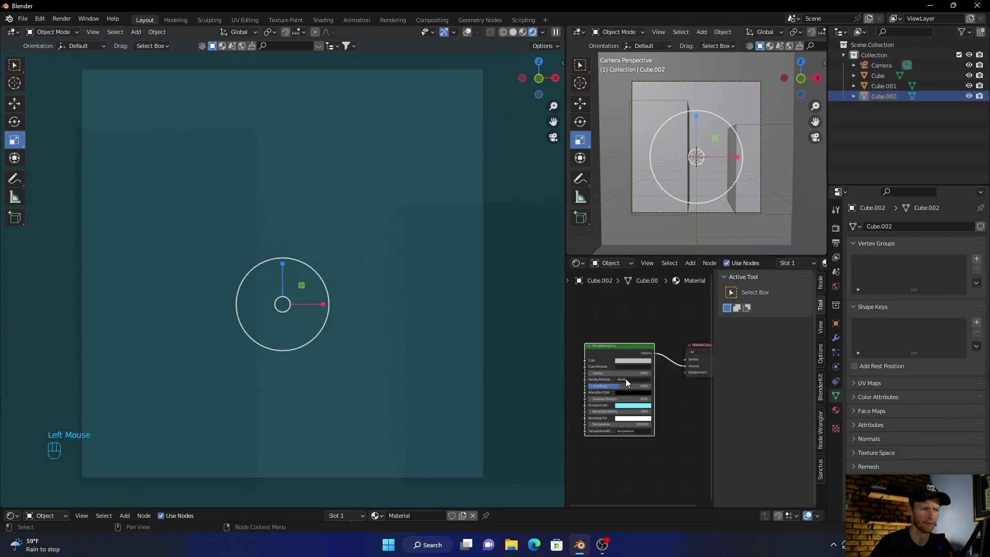
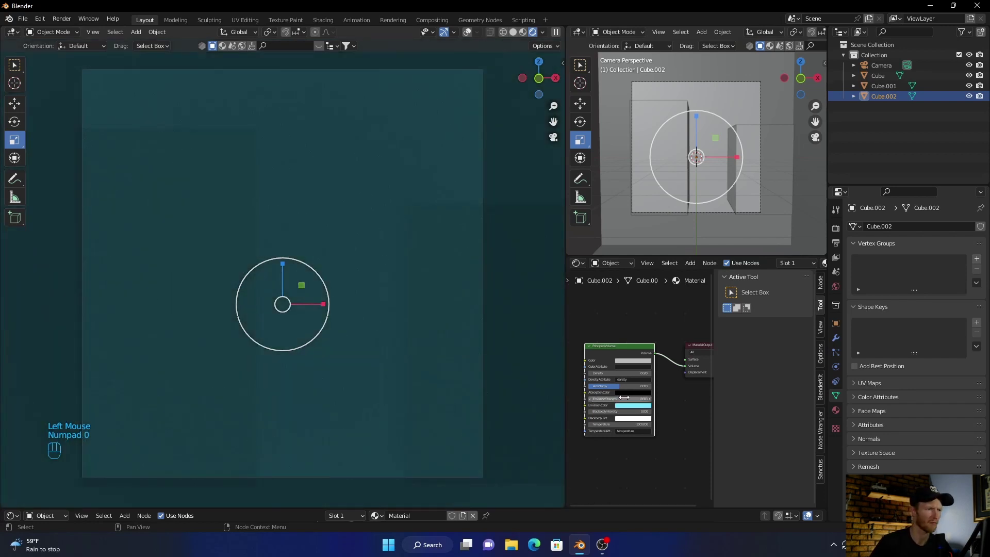
{"action": "left_click_drag", "start_coordinate": [413, 375], "coordinate": [375, 371]}
{"action": "scroll", "scroll_direction": "up", "scroll_amount": 3}
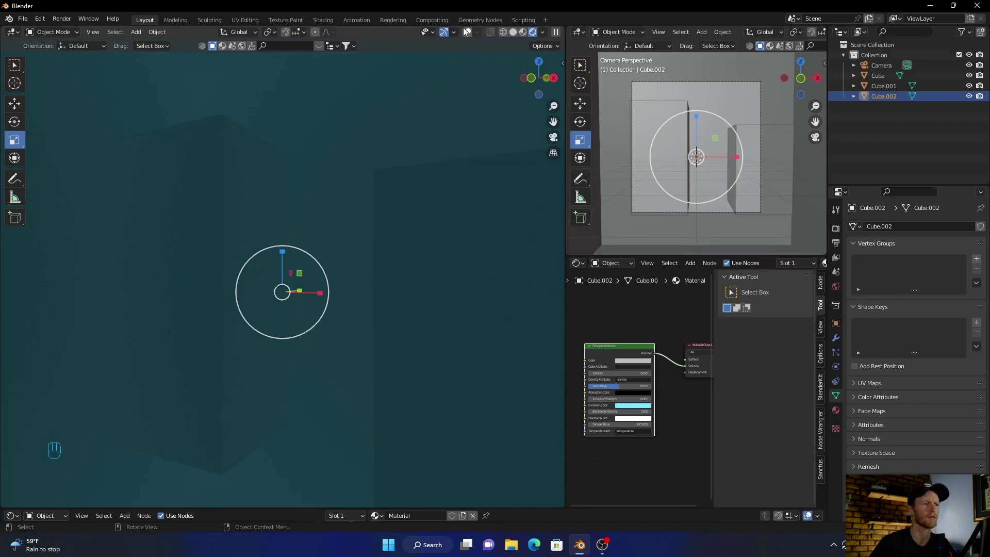
Step: Hide Cube.002 in the Outliner and show the pillars in Solid shading
{"action": "left_click", "coordinate": [466, 35]}
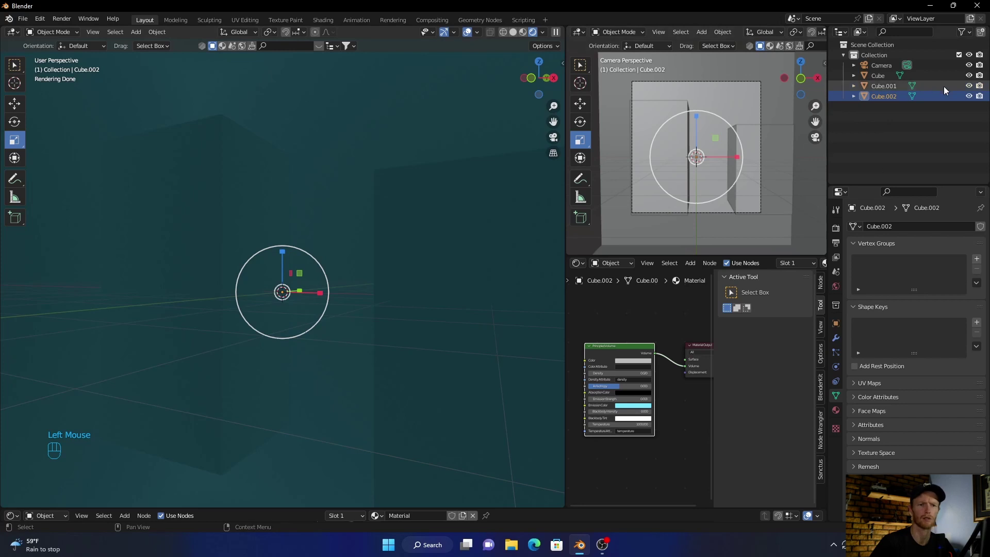
{"action": "left_click", "coordinate": [974, 99]}
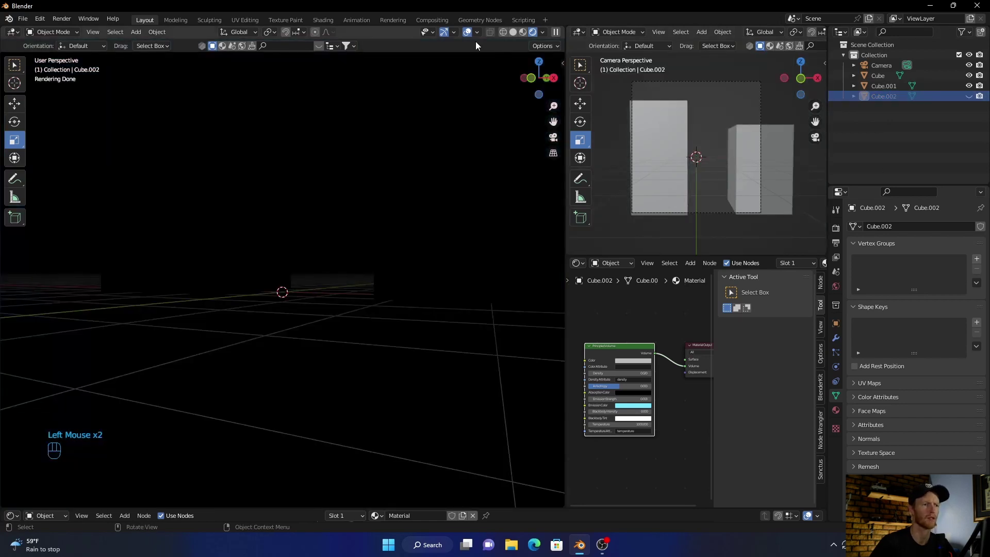
{"action": "left_click", "coordinate": [520, 36]}
{"action": "left_click", "coordinate": [484, 36]}
{"action": "left_click", "coordinate": [530, 38]}
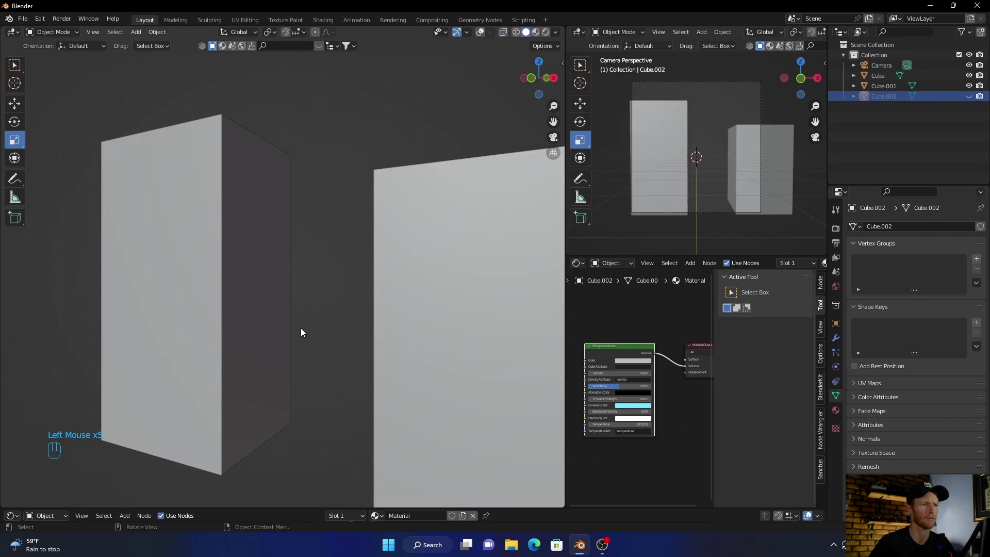
{"action": "left_click", "coordinate": [483, 34]}
Step: Add a plane, lower it along Z to the pillars' base and scale it into a wide ground floor
{"action": "key", "text": "shift+a"}
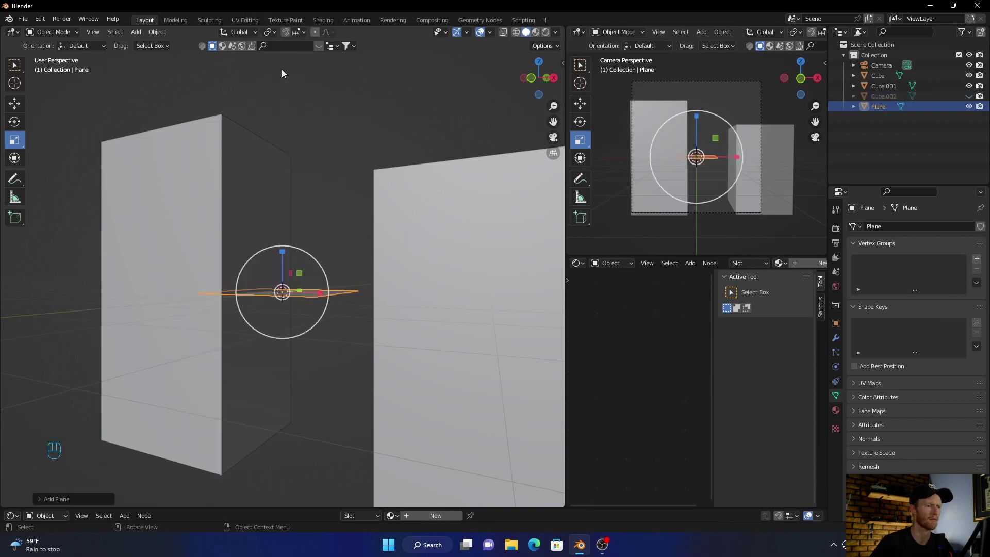
{"action": "left_click", "coordinate": [558, 81]}
{"action": "key", "text": "g"}
{"action": "middle_click", "coordinate": [261, 327]}
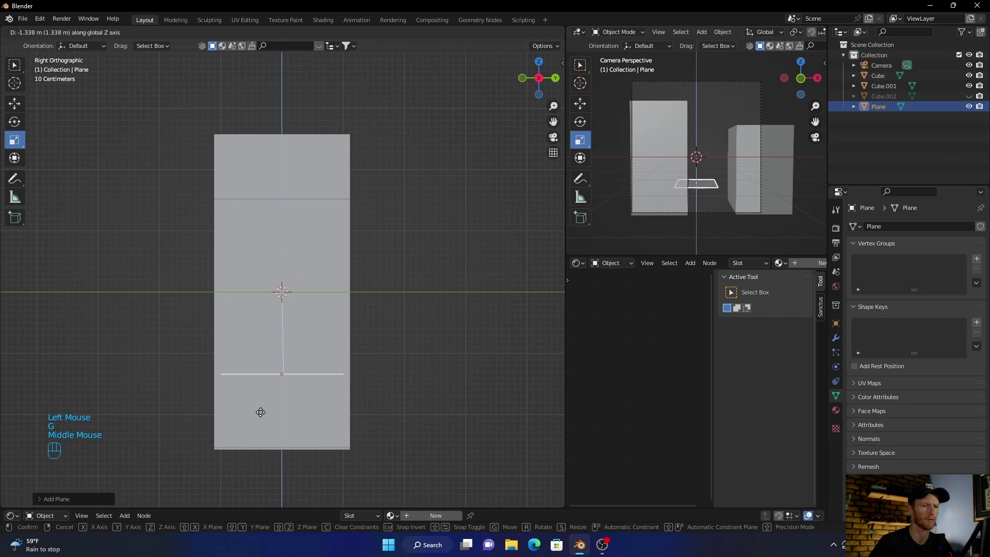
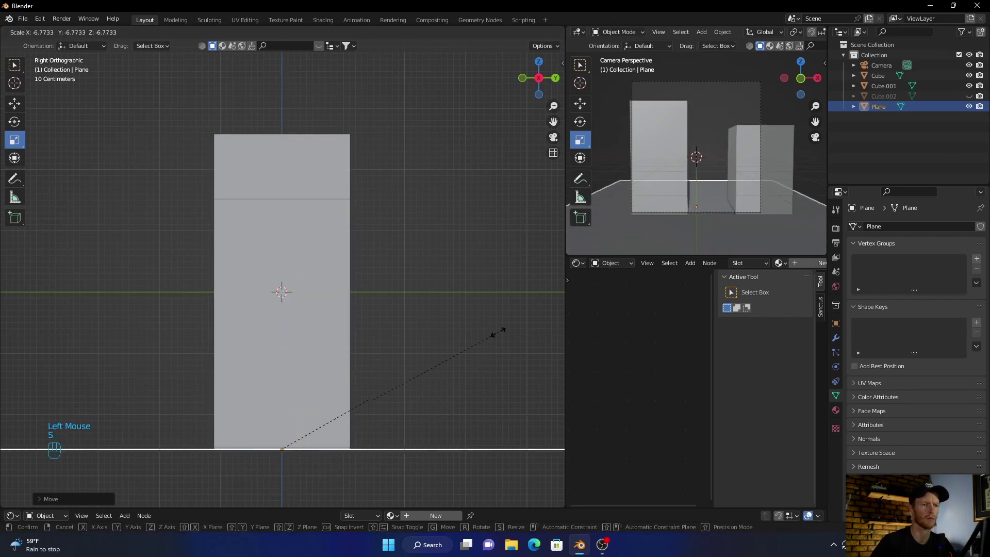
{"action": "left_click", "coordinate": [11, 233]}
{"action": "left_click", "coordinate": [132, 266]}
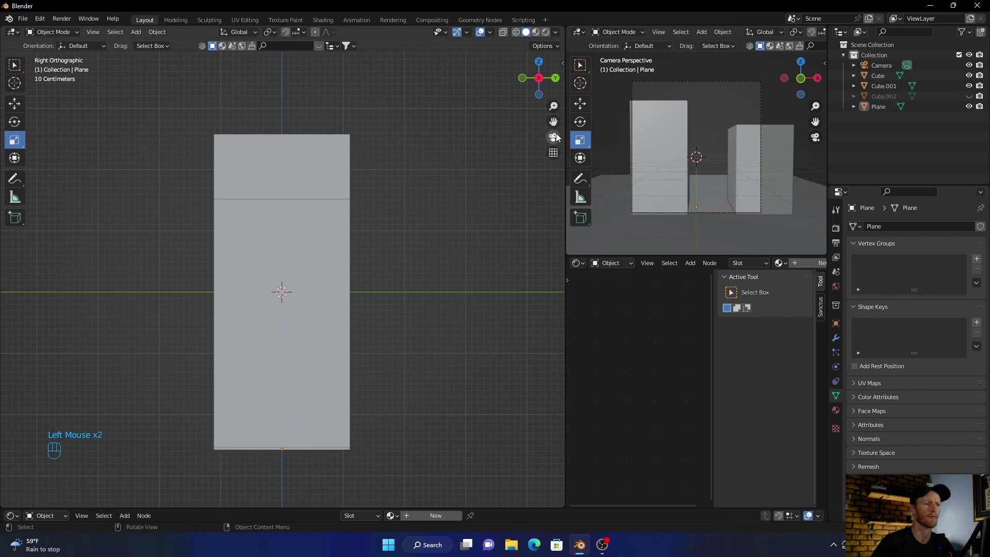
{"action": "left_click", "coordinate": [558, 140]}
{"action": "left_click_drag", "start_coordinate": [433, 298], "coordinate": [394, 291]}
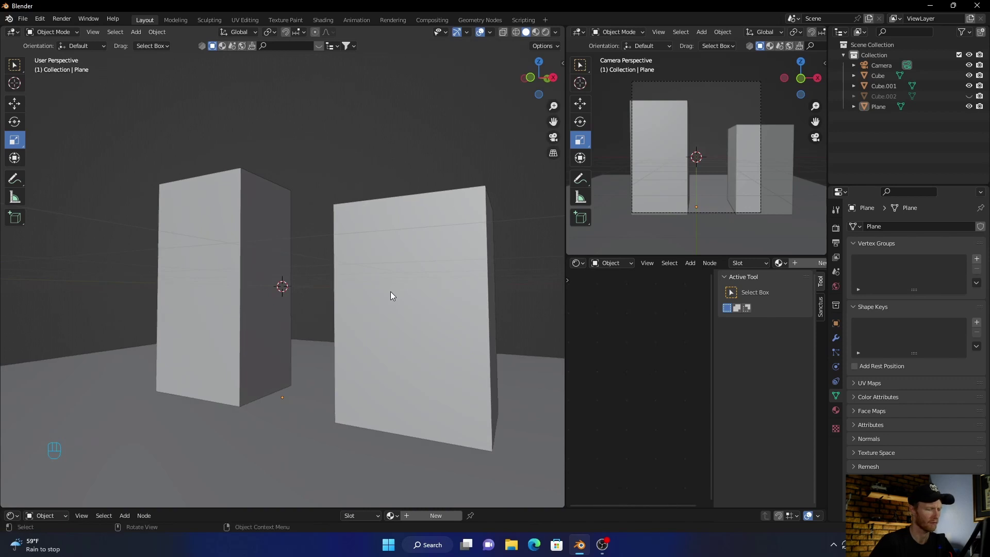
Step: Select the camera and set its focal length to 47 mm and Shift X to 0.120
{"action": "left_click", "coordinate": [883, 73]}
{"action": "key", "text": "ctrl+alt+KP_0"}
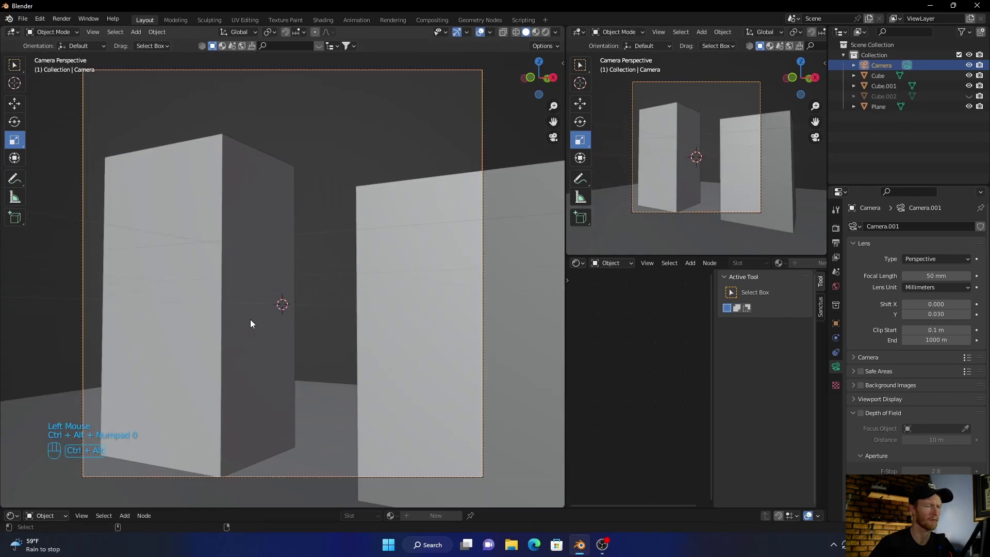
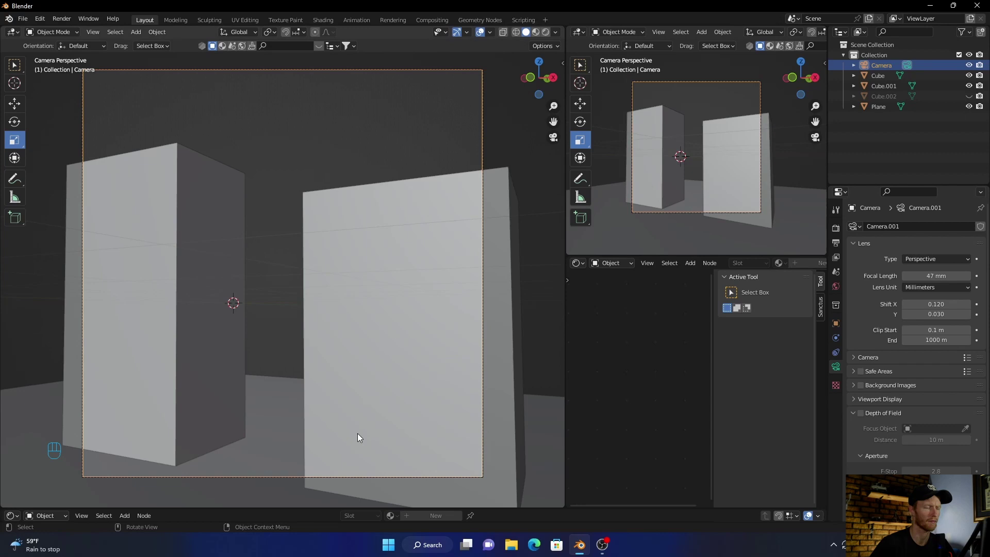
{"action": "left_click", "coordinate": [280, 427]}
{"action": "key", "text": "s"}
Step: Unhide Cube.002 and switch the viewport to Rendered shading to show the teal fog
{"action": "left_click", "coordinate": [432, 301]}
{"action": "left_click", "coordinate": [536, 307]}
{"action": "left_click", "coordinate": [549, 34]}
{"action": "left_click", "coordinate": [967, 102]}
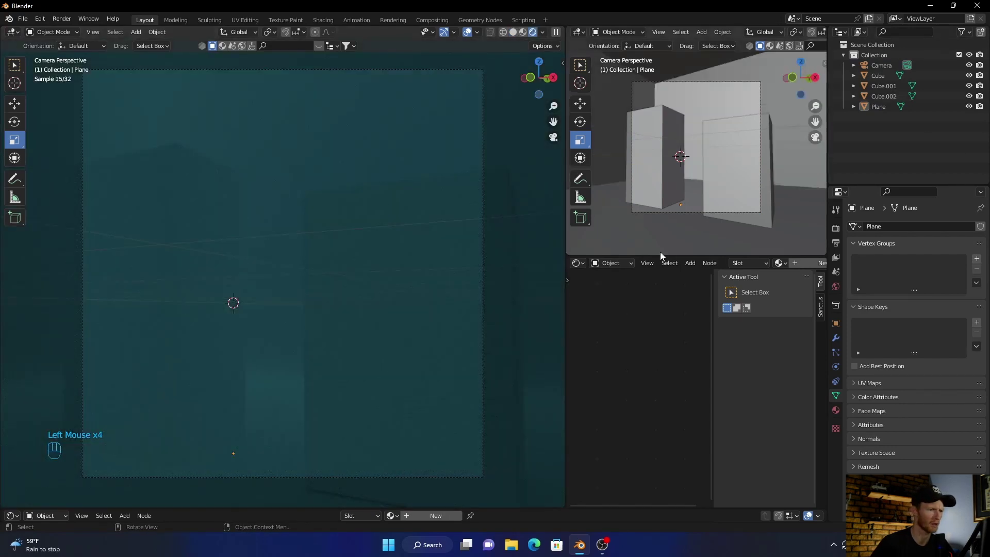
Step: Set Cube.002's Principled Volume colour to murky teal, then select the first pillar cube
{"action": "left_click", "coordinate": [469, 34]}
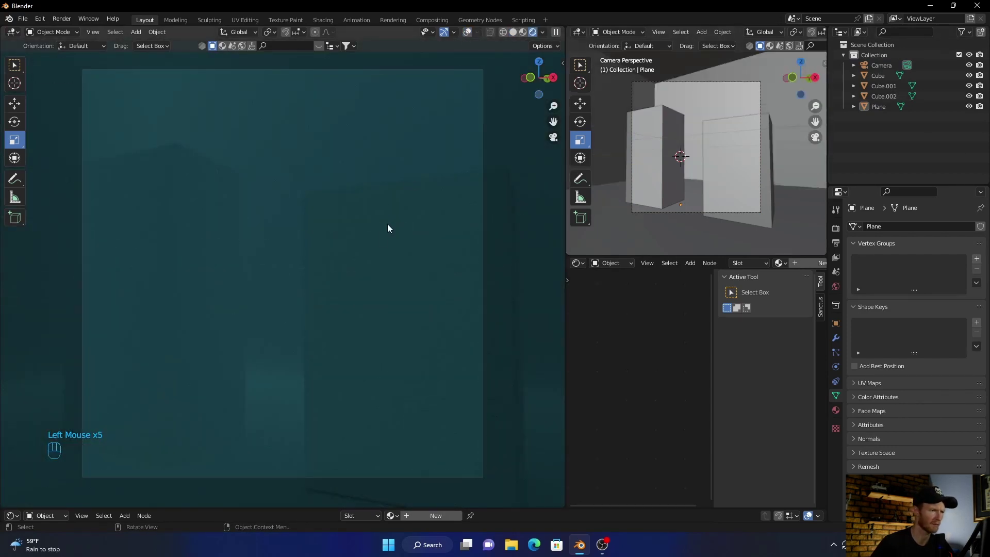
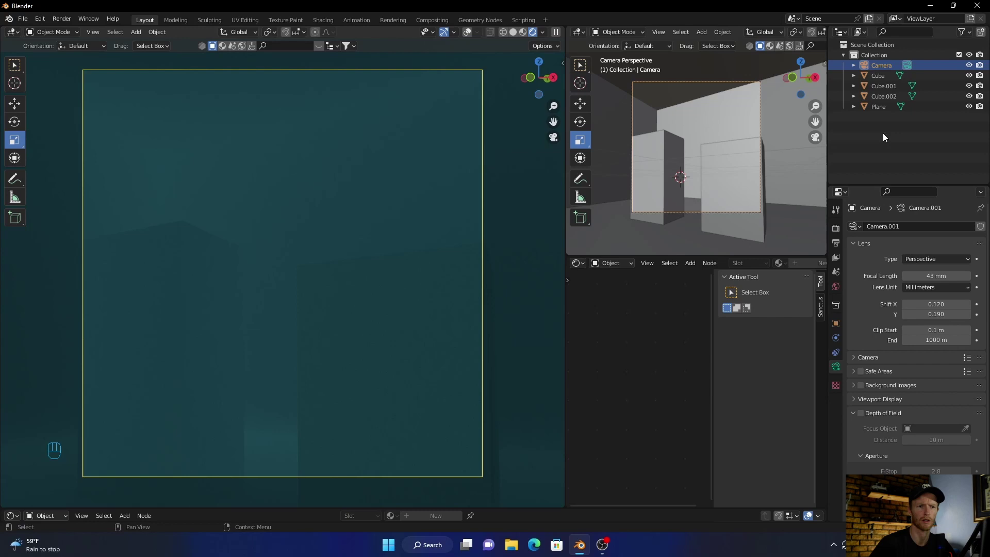
{"action": "left_click", "coordinate": [884, 101]}
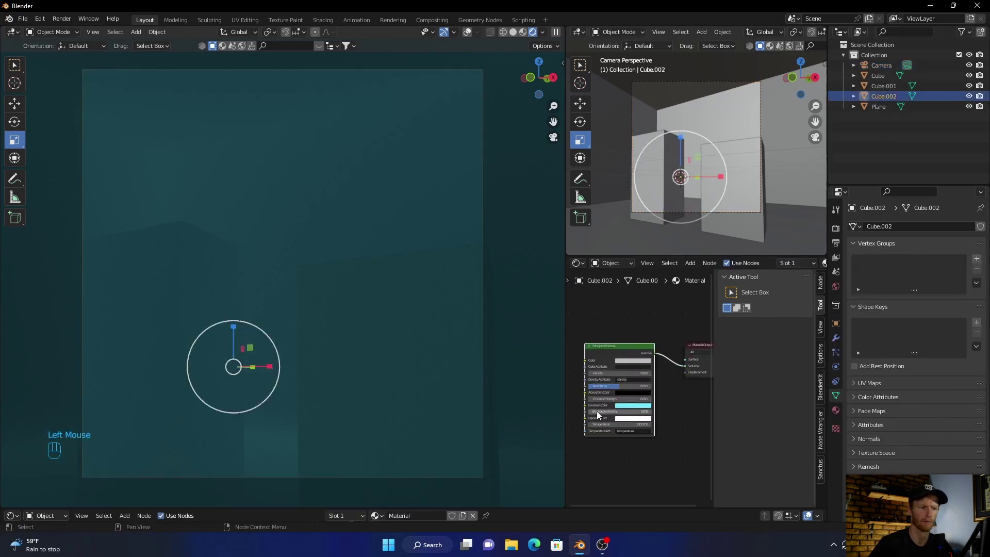
{"action": "left_click", "coordinate": [629, 409]}
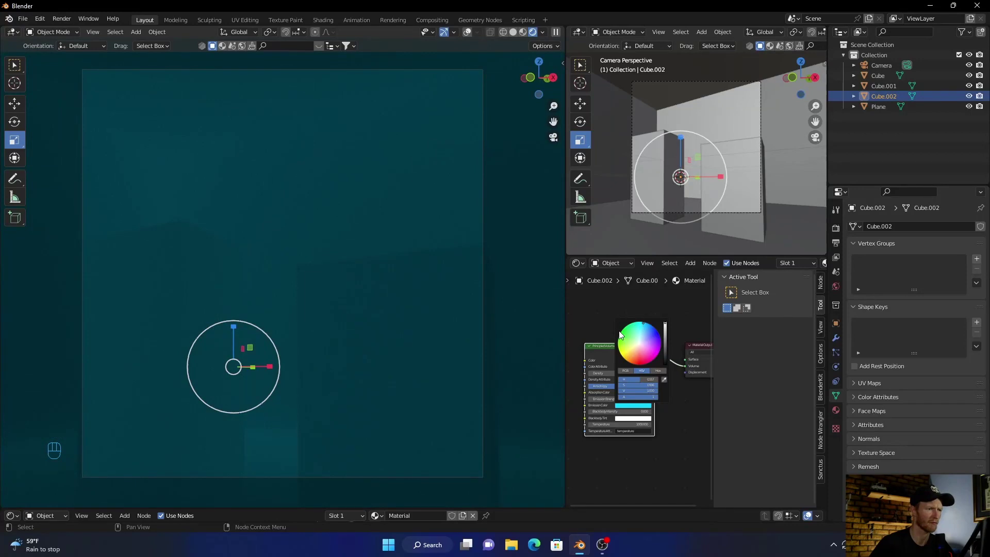
{"action": "left_click", "coordinate": [180, 280]}
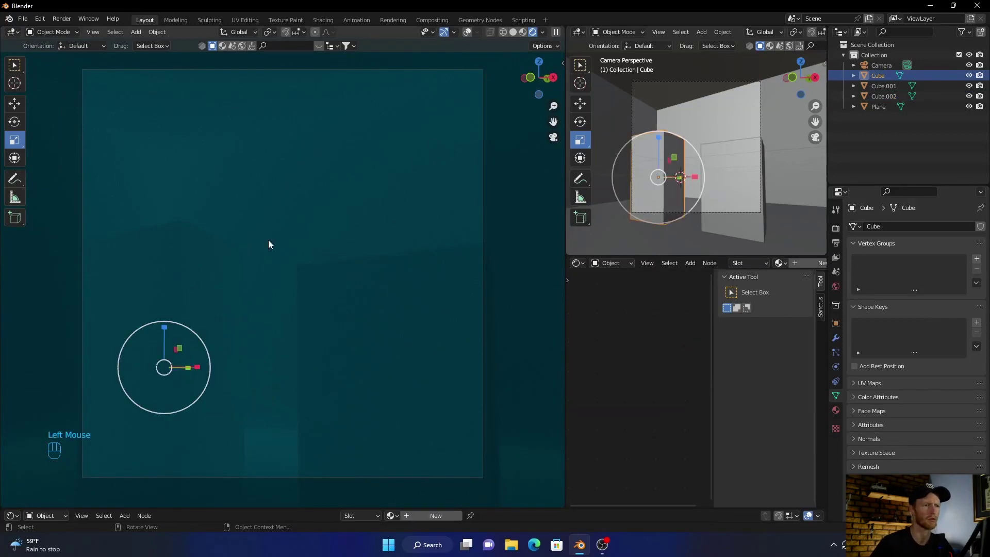
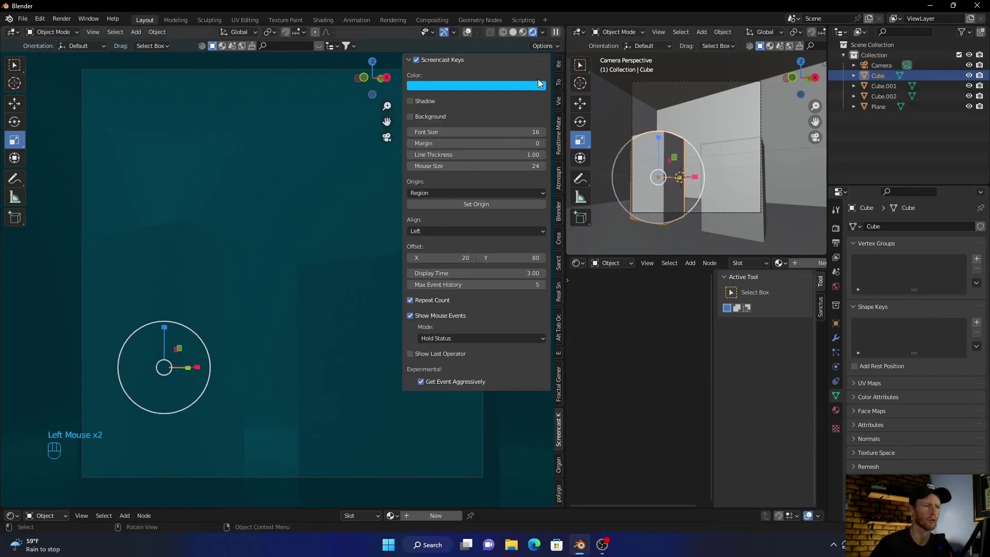
Step: Add the Exterior plaster material from Realtime Materials to the first pillar cube
{"action": "left_click", "coordinate": [559, 127]}
{"action": "left_click_drag", "start_coordinate": [470, 81], "coordinate": [449, 142]}
{"action": "left_click_drag", "start_coordinate": [476, 124], "coordinate": [668, 243]}
{"action": "left_click", "coordinate": [491, 178]}
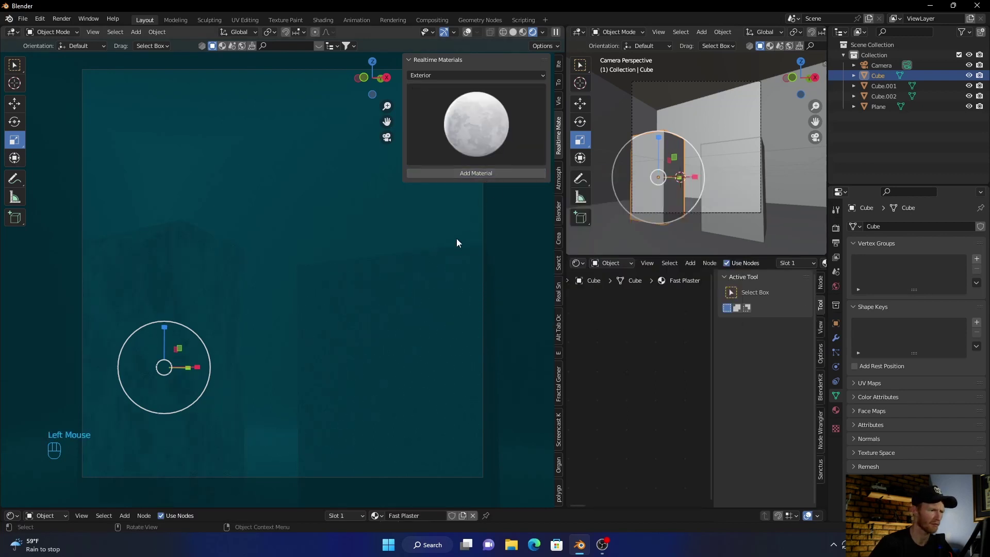
Step: Add the same plaster material to the second pillar cube, Cube.001
{"action": "left_click", "coordinate": [397, 339]}
{"action": "left_click_drag", "start_coordinate": [468, 176], "coordinate": [463, 207]}
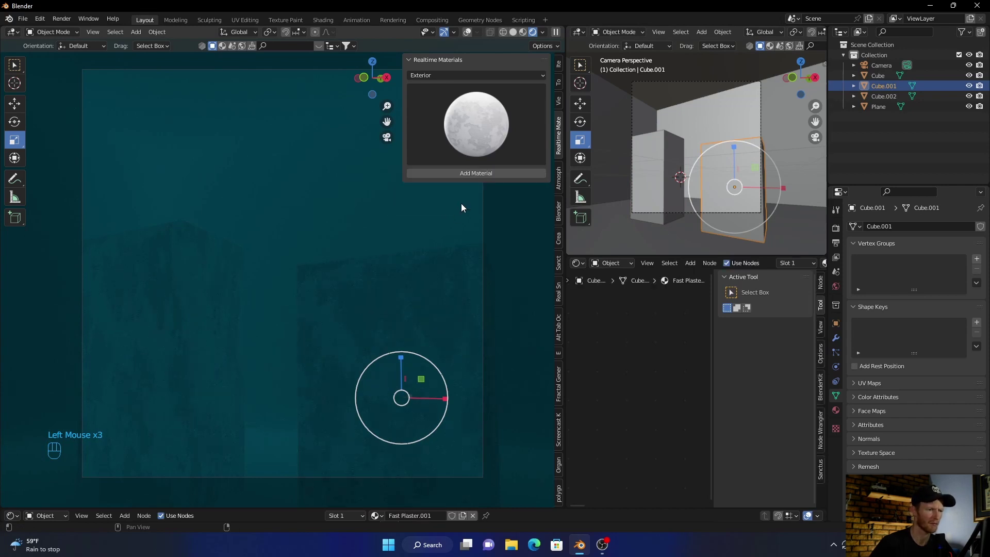
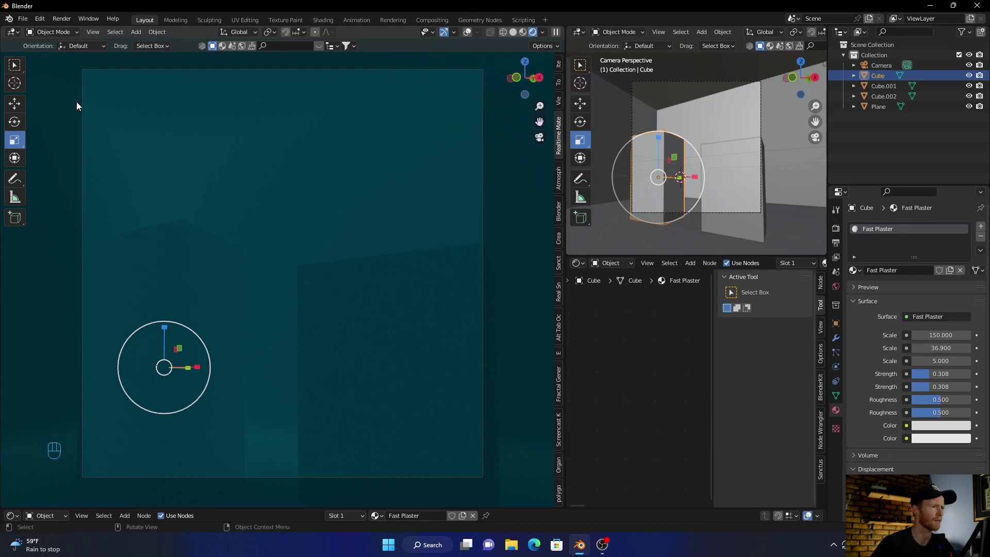
{"action": "left_click", "coordinate": [14, 64]}
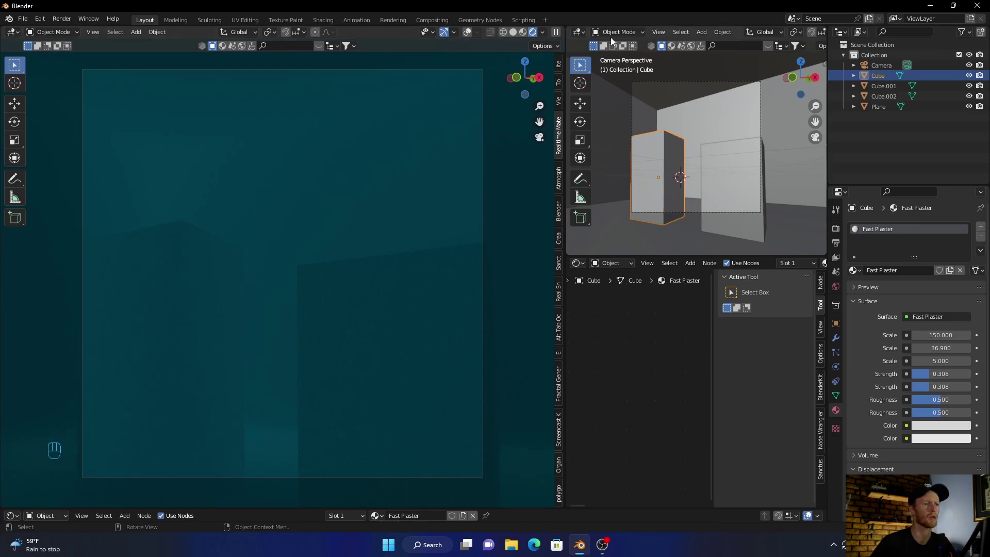
Step: Hide the fog cube Cube.002 in solid shading and import the Mixamo FBX character onto the left pillar
{"action": "left_click", "coordinate": [518, 34]}
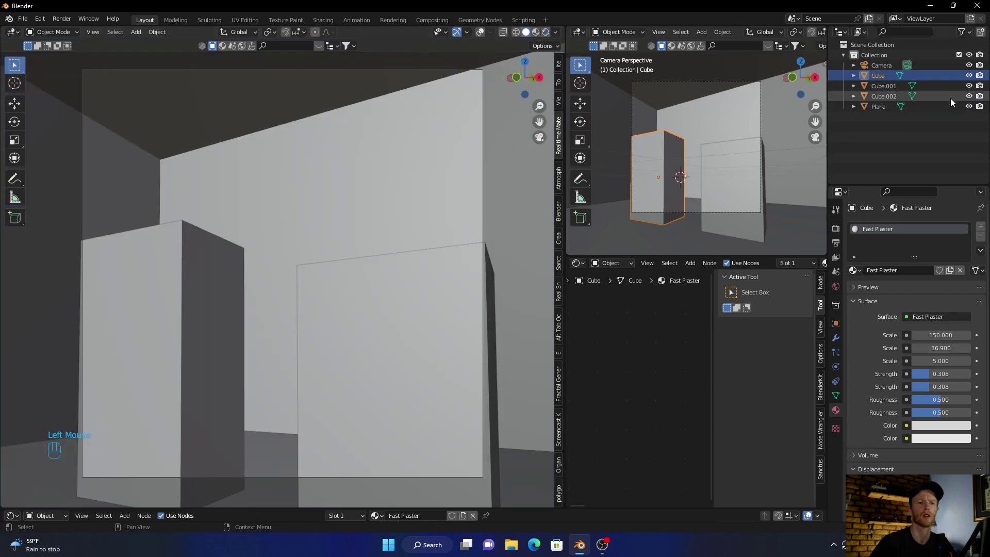
{"action": "left_click", "coordinate": [968, 97]}
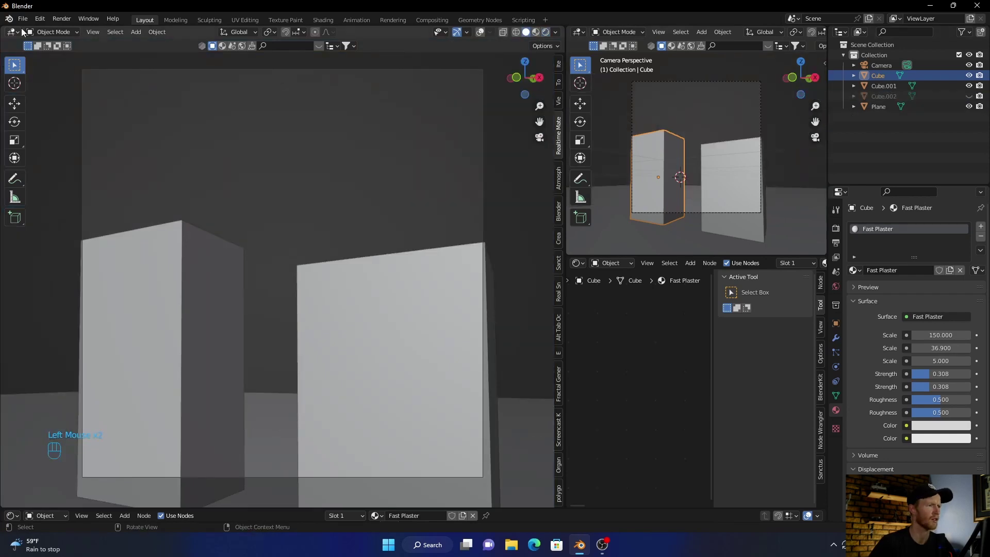
{"action": "left_click_drag", "start_coordinate": [23, 26], "coordinate": [166, 261]}
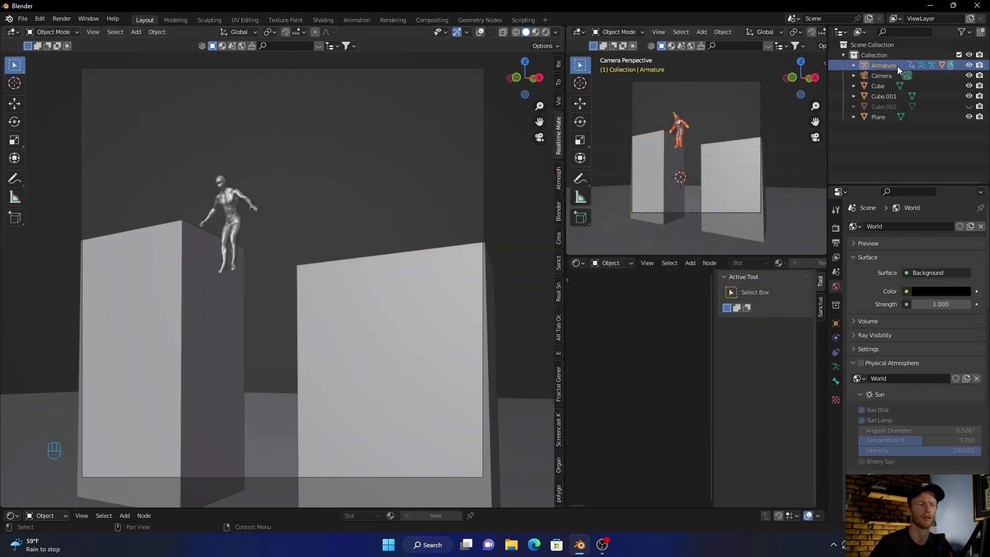
Step: Rotate the character into a mid-fall angle, shrink it and move it into the gap between the pillars
{"action": "left_click", "coordinate": [19, 126]}
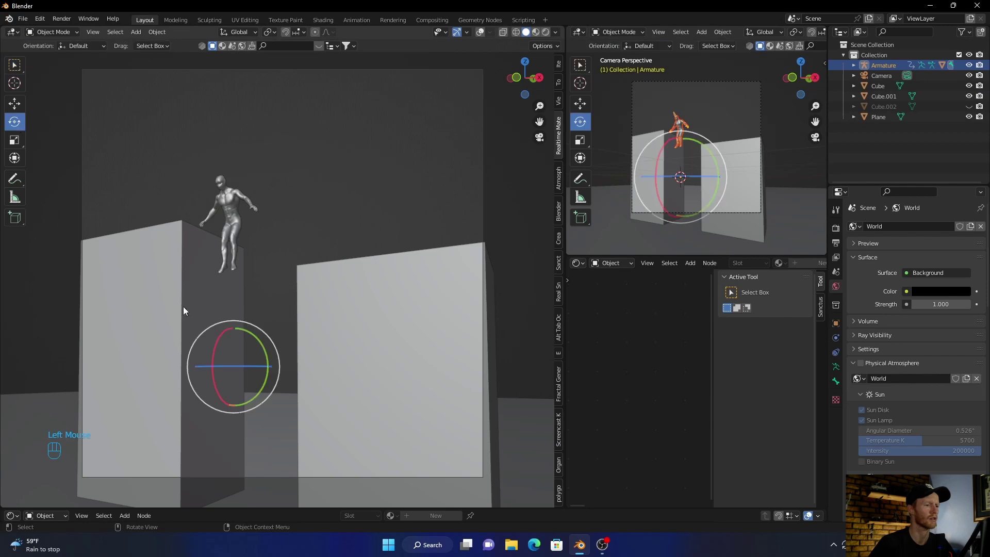
{"action": "left_click", "coordinate": [219, 360]}
{"action": "key", "text": "space"}
{"action": "key", "text": "space"}
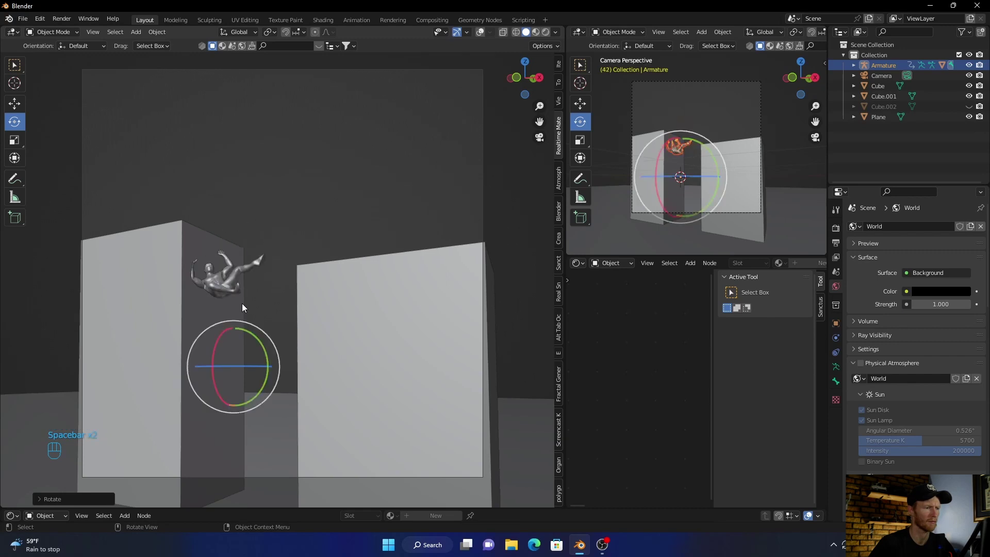
{"action": "key", "text": "s"}
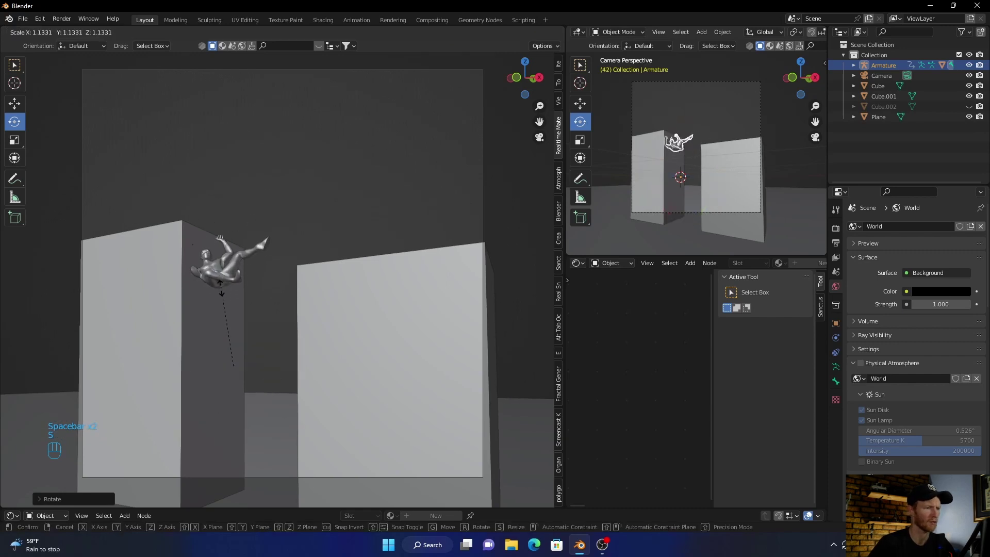
{"action": "left_click", "coordinate": [250, 334]}
{"action": "key", "text": "g"}
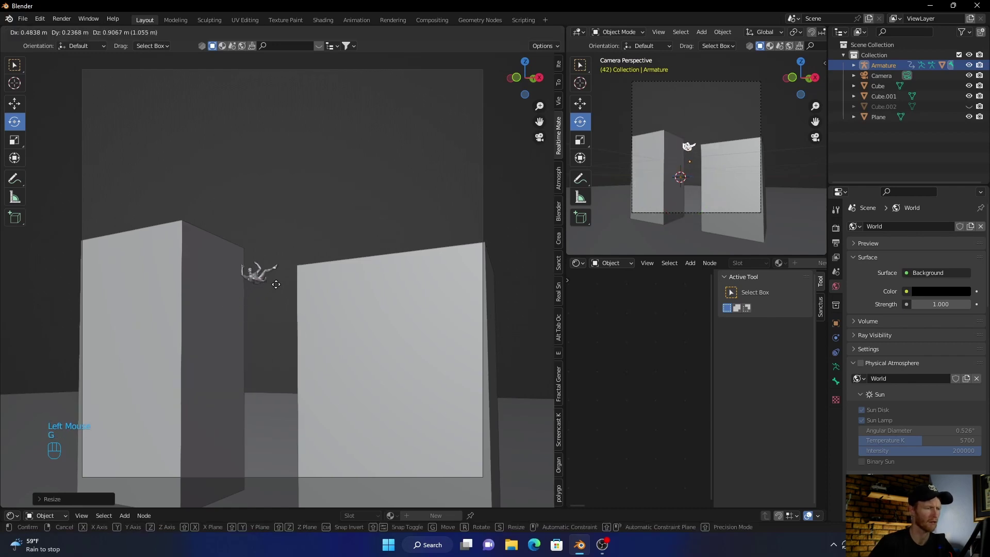
{"action": "left_click", "coordinate": [278, 295]}
Step: Fine-tune the character's scale and inspect its placement between the pillars
{"action": "key", "text": "s"}
{"action": "left_click", "coordinate": [275, 310]}
{"action": "left_click", "coordinate": [519, 225]}
{"action": "scroll", "scroll_direction": "up", "scroll_amount": 3}
{"action": "scroll", "scroll_direction": "down", "scroll_amount": 3}
{"action": "scroll", "scroll_direction": "up", "scroll_amount": 3}
{"action": "scroll", "scroll_direction": "down", "scroll_amount": 3}
{"action": "left_click", "coordinate": [889, 71]}
{"action": "left_click", "coordinate": [230, 400]}
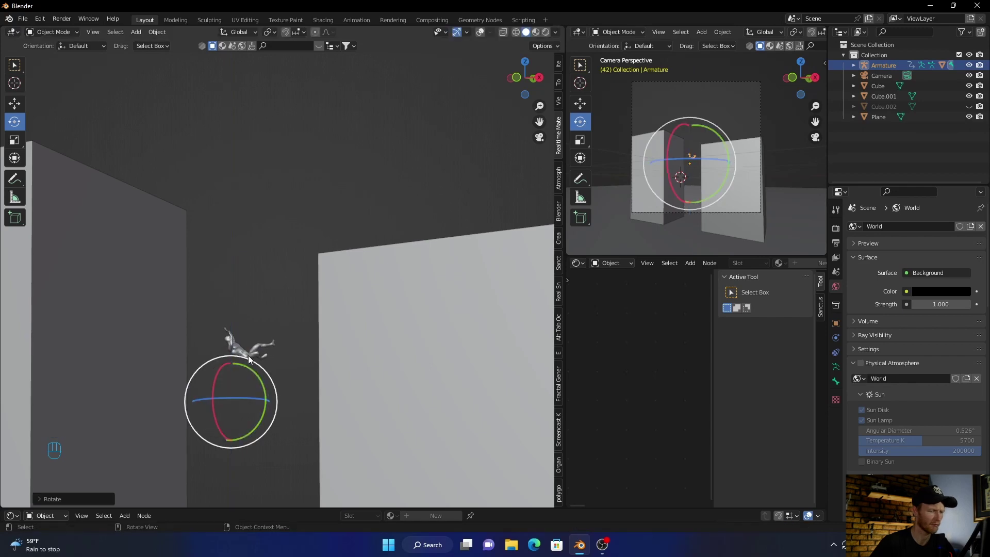
Step: Step the animation to later frames and show the teal fog cube again in rendered shading
{"action": "key", "text": "space"}
{"action": "key", "text": "space"}
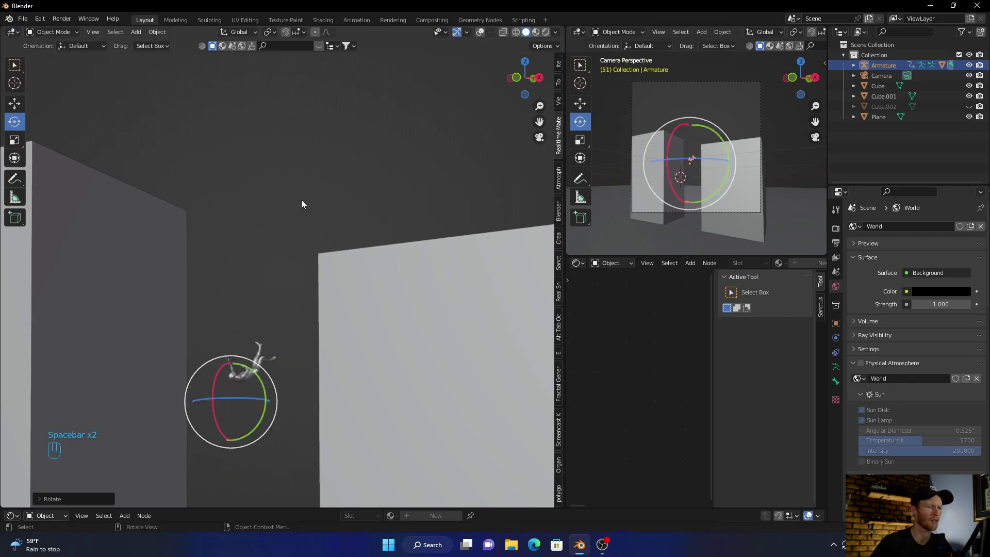
{"action": "scroll", "scroll_direction": "down", "scroll_amount": 3}
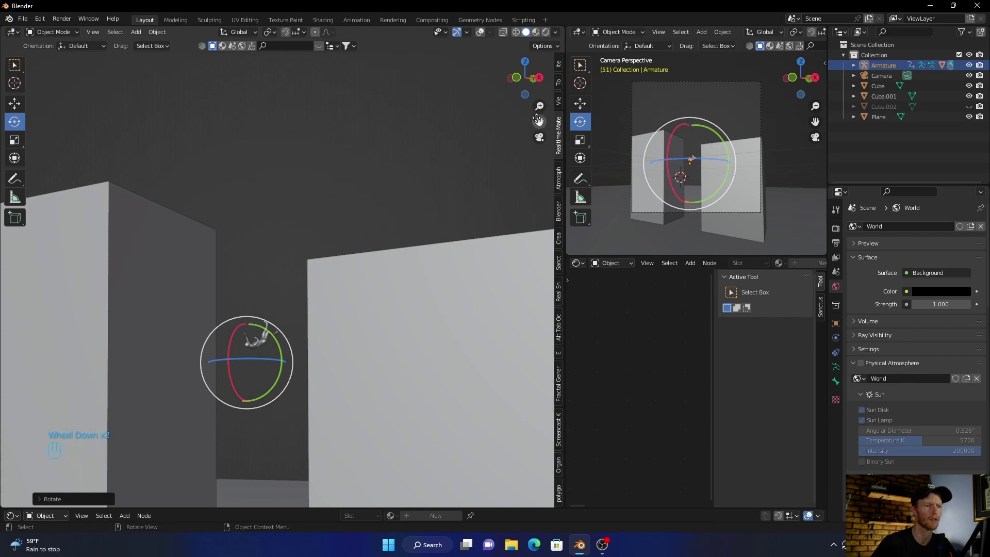
{"action": "left_click", "coordinate": [545, 143]}
{"action": "scroll", "scroll_direction": "up", "scroll_amount": 3}
{"action": "scroll", "scroll_direction": "down", "scroll_amount": 3}
{"action": "left_click", "coordinate": [535, 140]}
{"action": "scroll", "scroll_direction": "down", "scroll_amount": 3}
{"action": "left_click", "coordinate": [17, 60]}
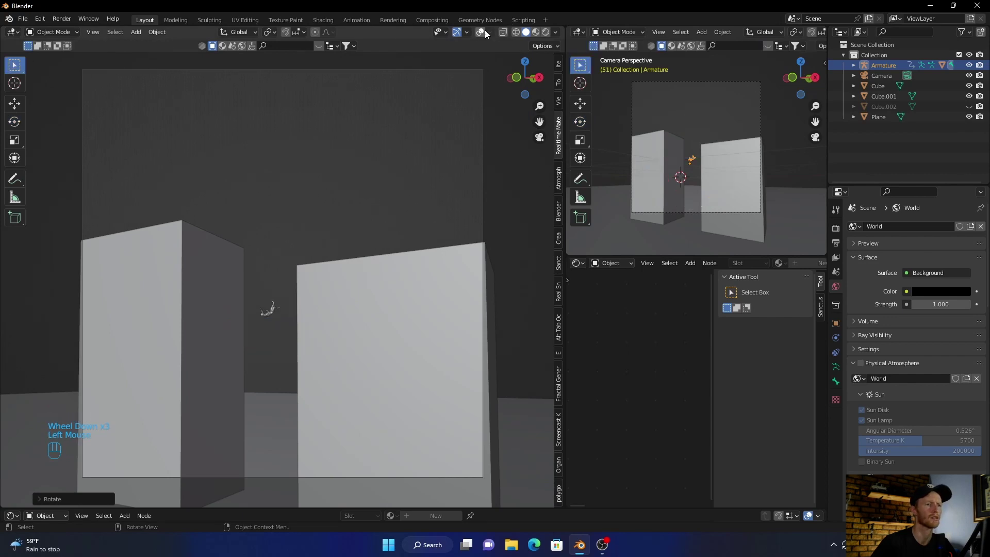
{"action": "left_click", "coordinate": [973, 111]}
Step: Unhide the fog cube and set the camera to a 1920×1080 frame with Shift Y 0.060
{"action": "left_click", "coordinate": [394, 230]}
{"action": "scroll", "scroll_direction": "up", "scroll_amount": 3}
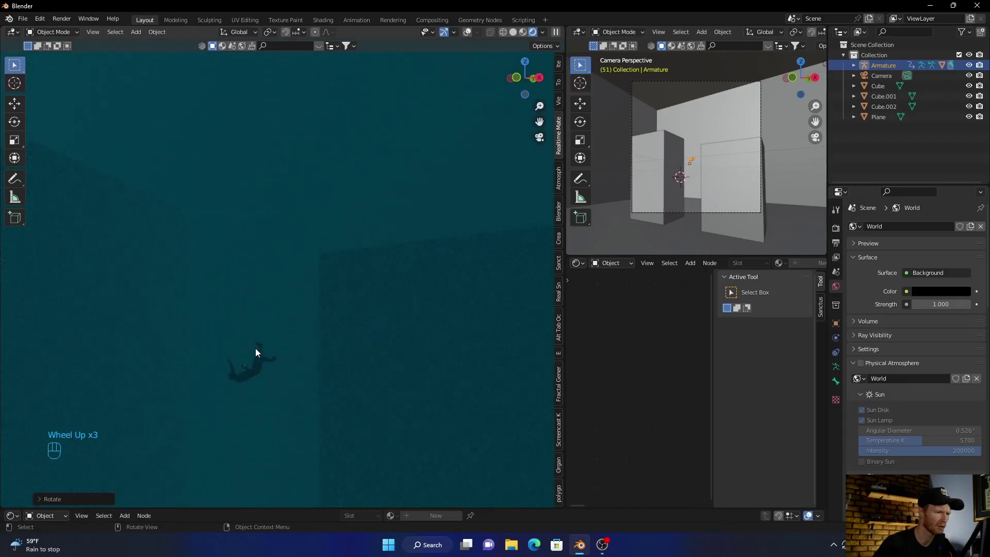
{"action": "scroll", "scroll_direction": "down", "scroll_amount": 3}
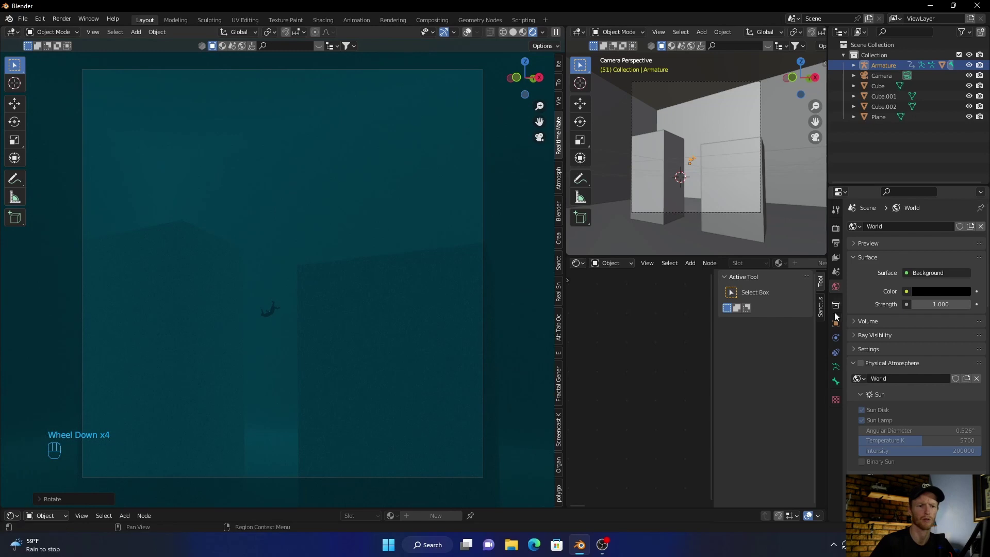
{"action": "left_click", "coordinate": [882, 78]}
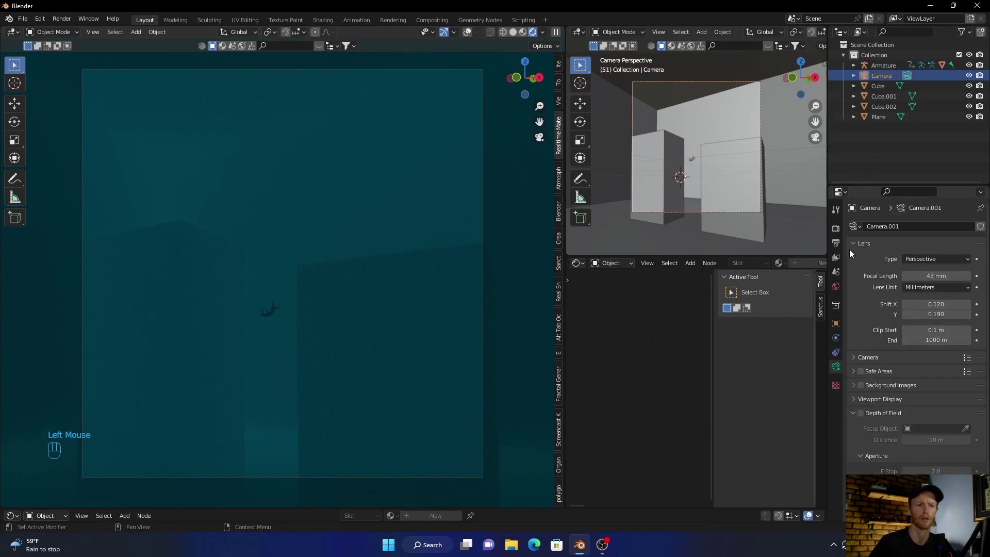
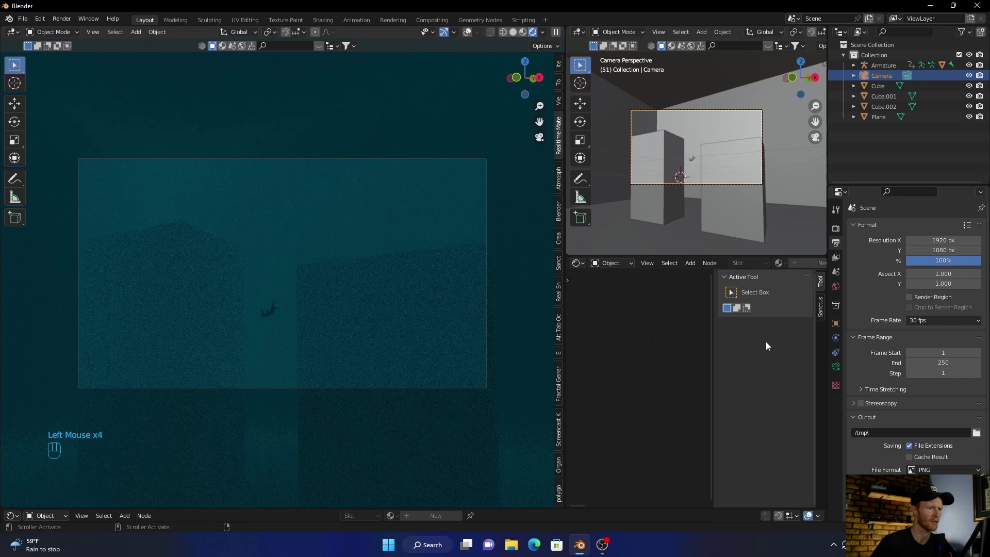
{"action": "scroll", "scroll_direction": "up", "scroll_amount": 3}
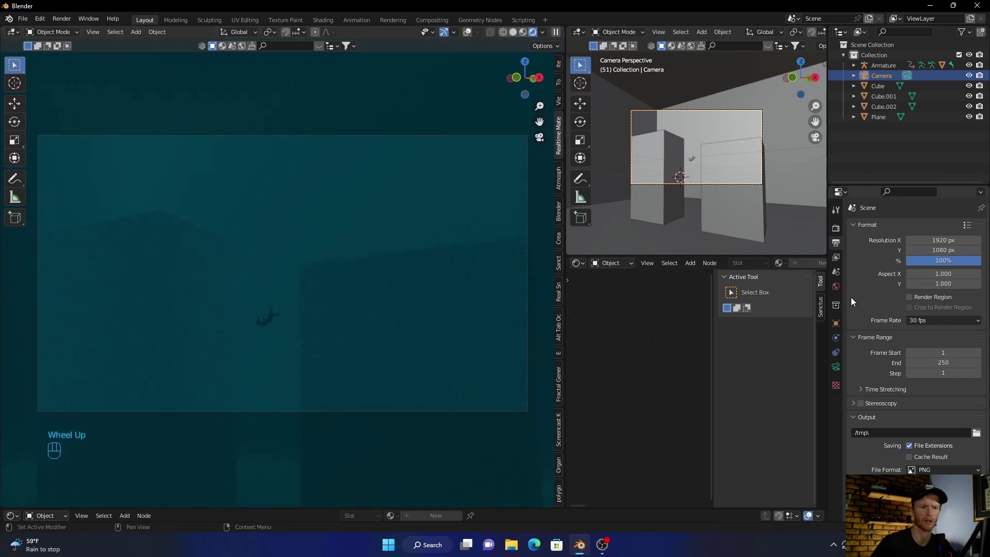
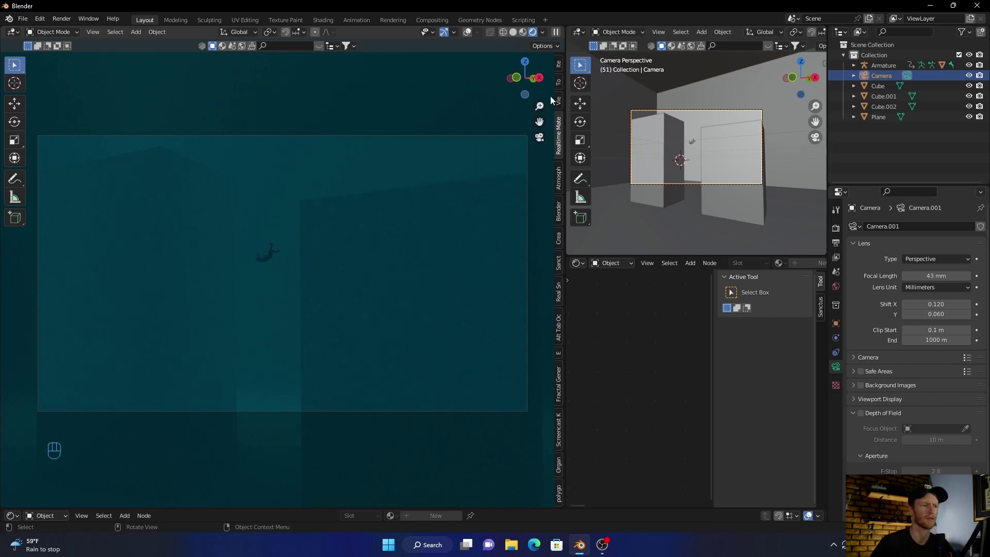
Step: Darken the left pillar's Fast Plaster colours by lowering their Value in Material Properties
{"action": "left_click", "coordinate": [155, 178]}
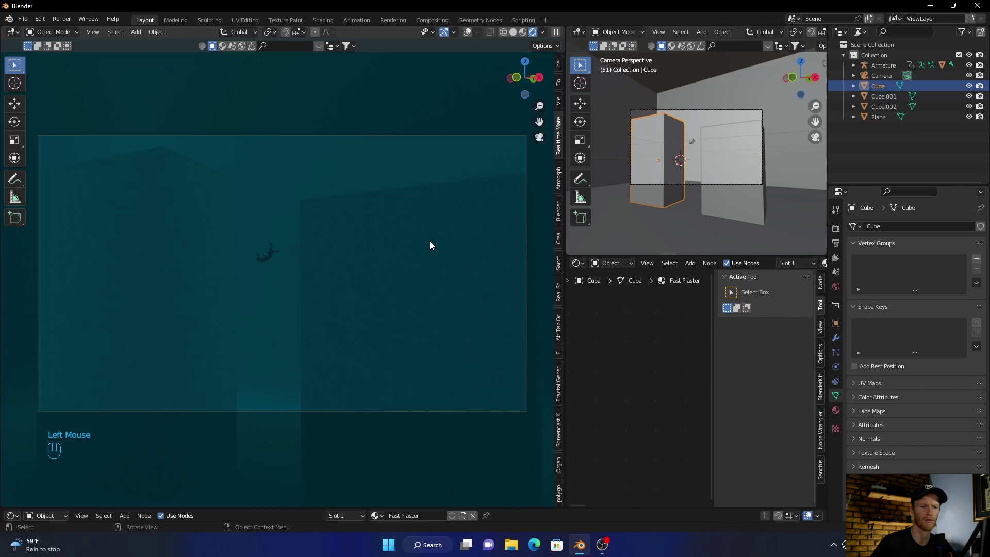
{"action": "left_click", "coordinate": [838, 411]}
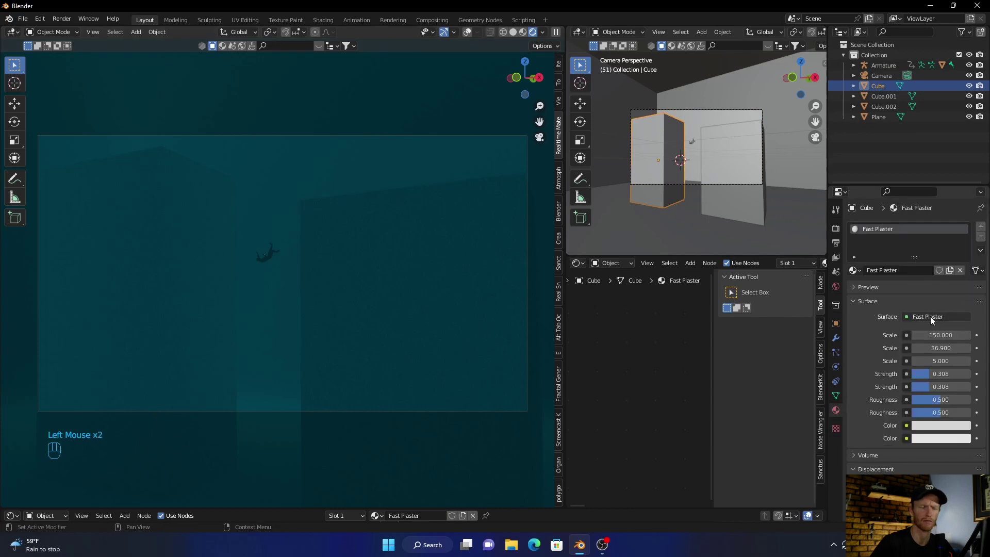
{"action": "left_click", "coordinate": [937, 429]}
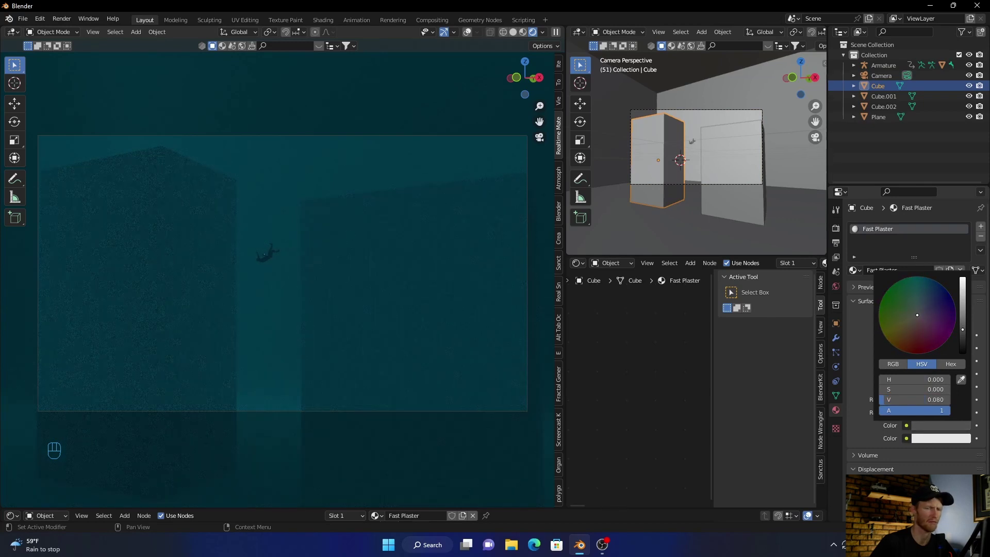
{"action": "left_click", "coordinate": [932, 441]}
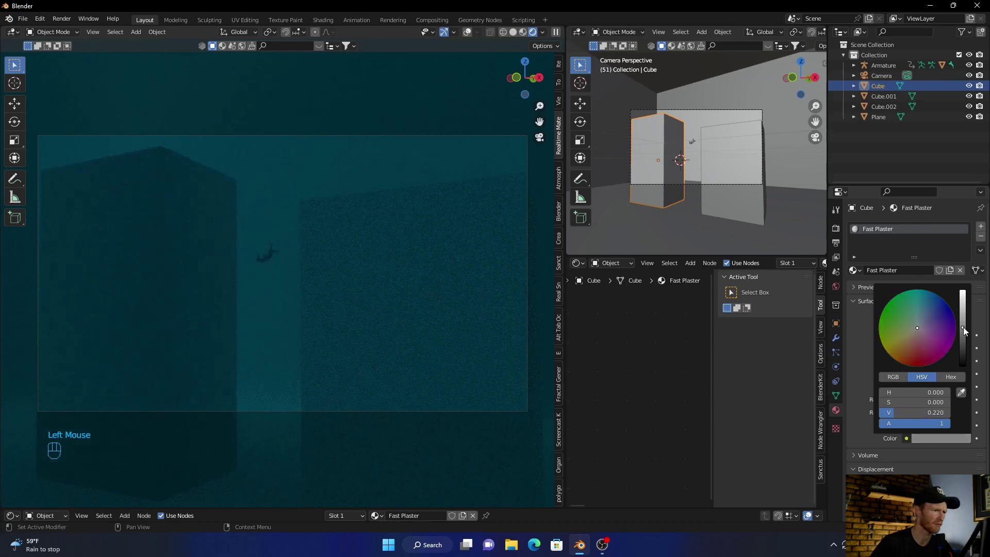
{"action": "left_click", "coordinate": [417, 328]}
Step: Darken the right pillar's plaster colours the same way and view the dark pillars in the fog
{"action": "left_click", "coordinate": [932, 422]}
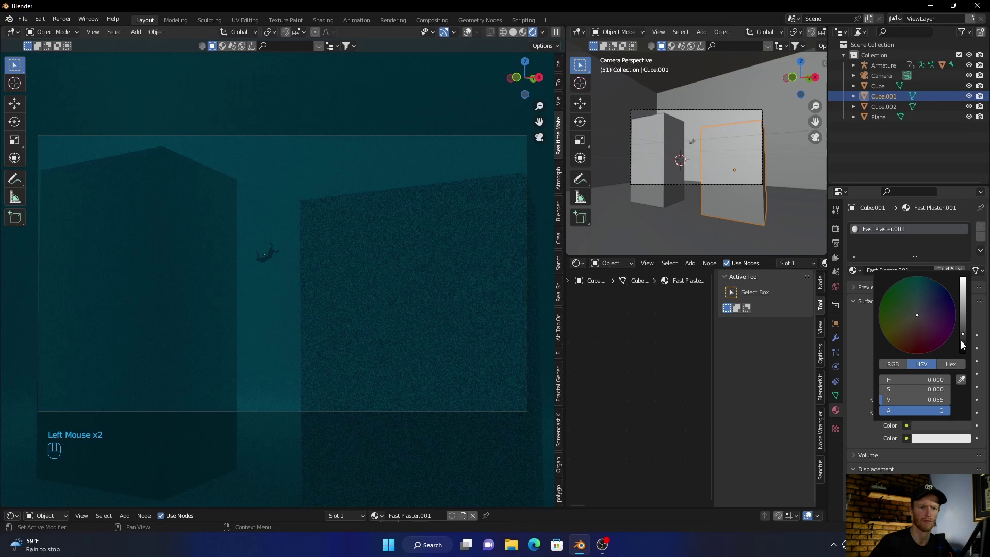
{"action": "left_click", "coordinate": [956, 438]}
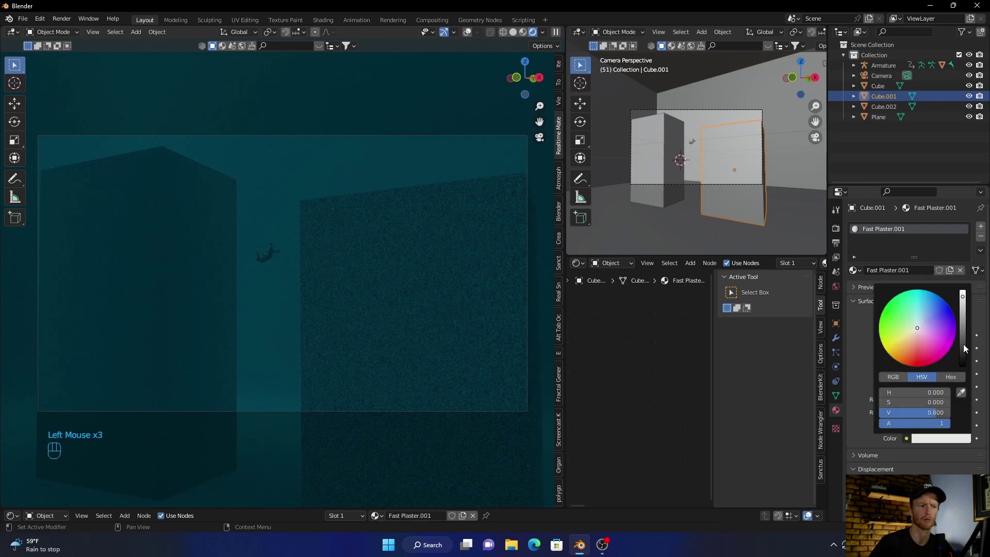
{"action": "left_click", "coordinate": [326, 102]}
{"action": "left_click_drag", "start_coordinate": [328, 235], "coordinate": [325, 224]}
{"action": "left_click_drag", "start_coordinate": [335, 247], "coordinate": [150, 264]}
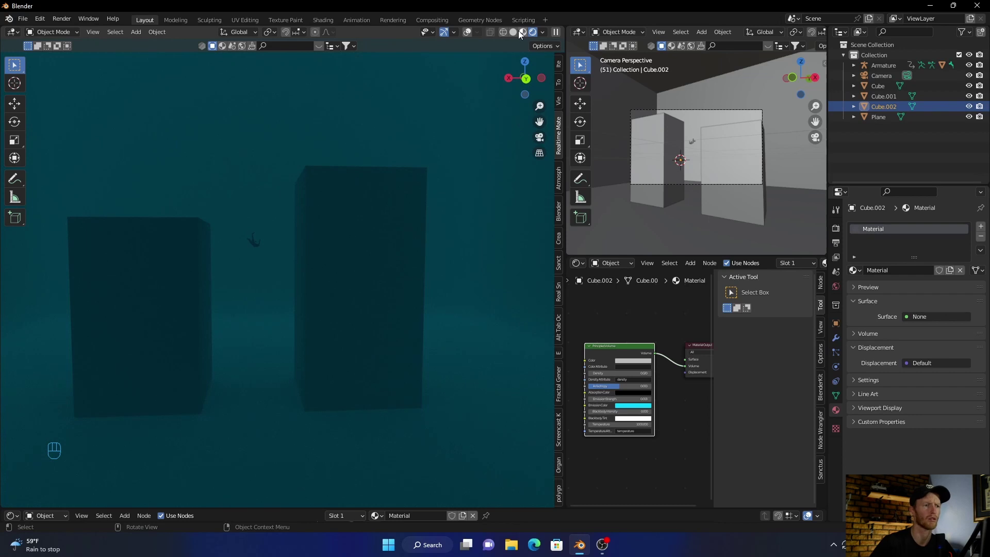
Step: Scale the right pillar up to about 1.9 times its size within the fog
{"action": "left_click", "coordinate": [517, 34]}
{"action": "left_click", "coordinate": [543, 141]}
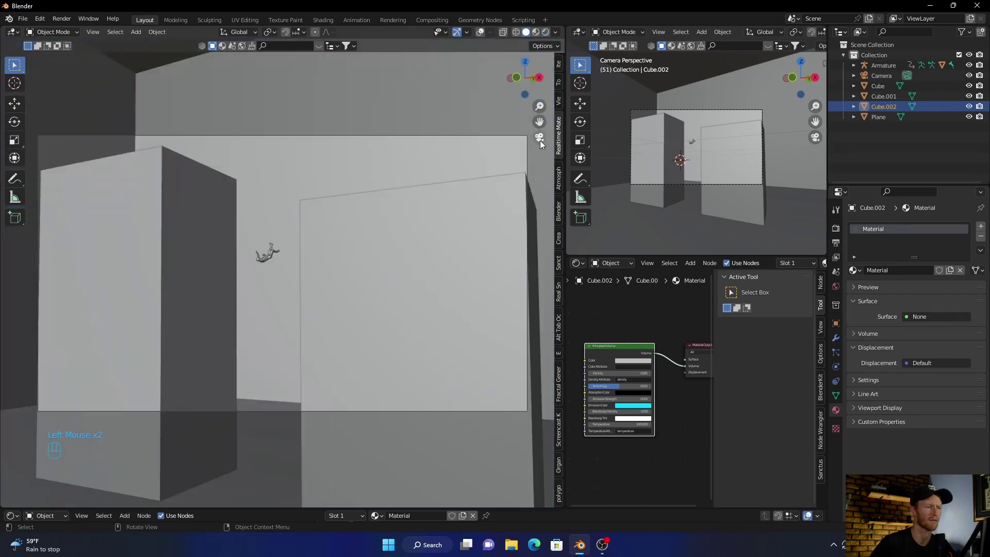
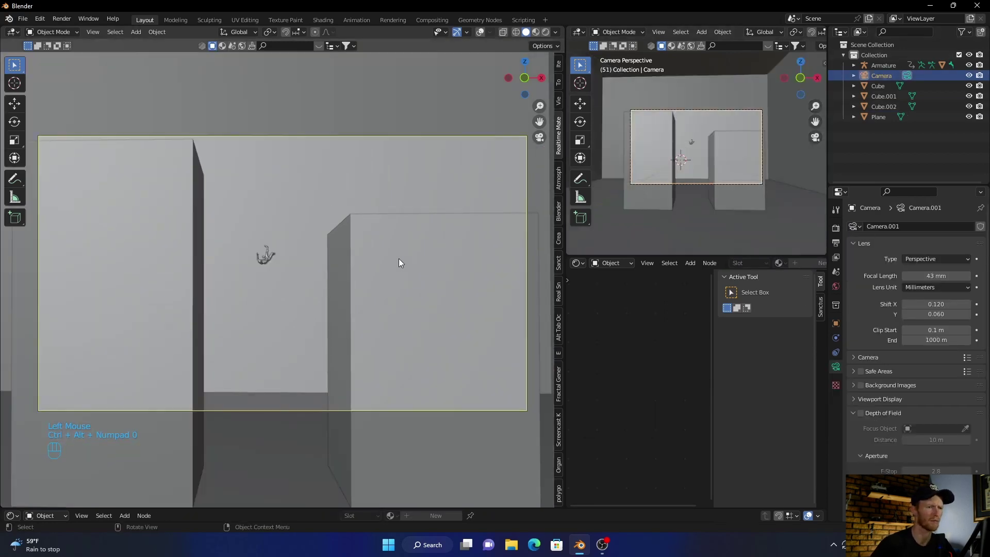
{"action": "left_click", "coordinate": [527, 77]}
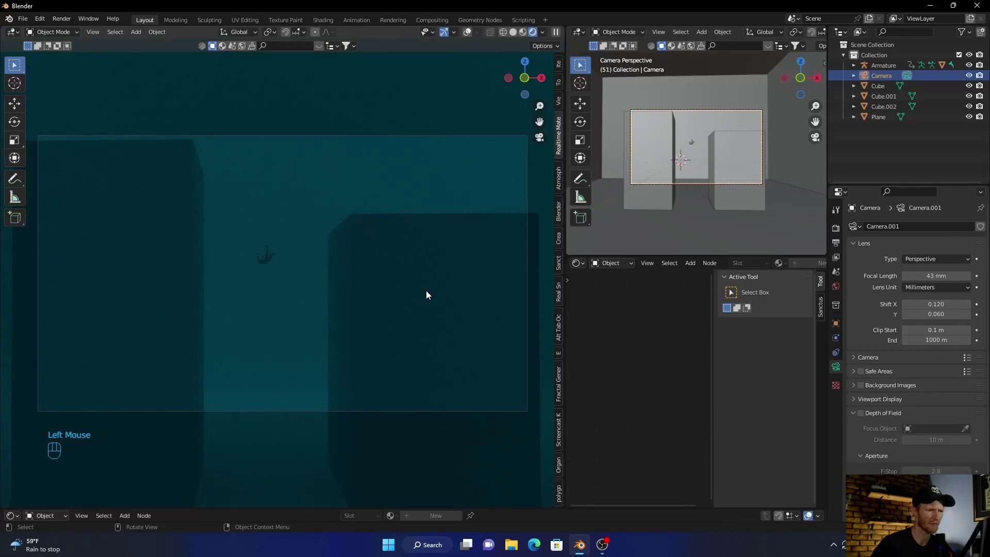
{"action": "left_click", "coordinate": [446, 290]}
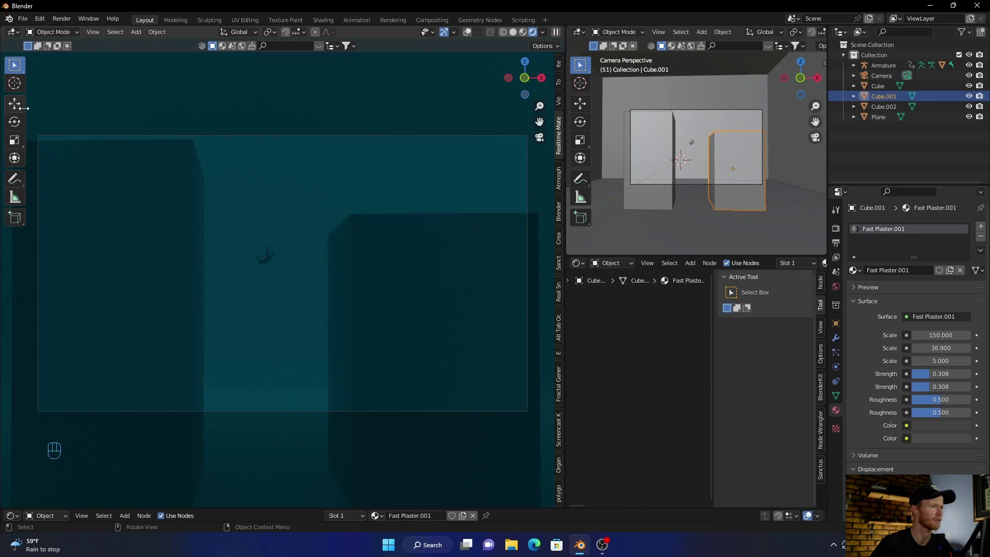
{"action": "left_click", "coordinate": [13, 150]}
{"action": "left_click", "coordinate": [462, 357]}
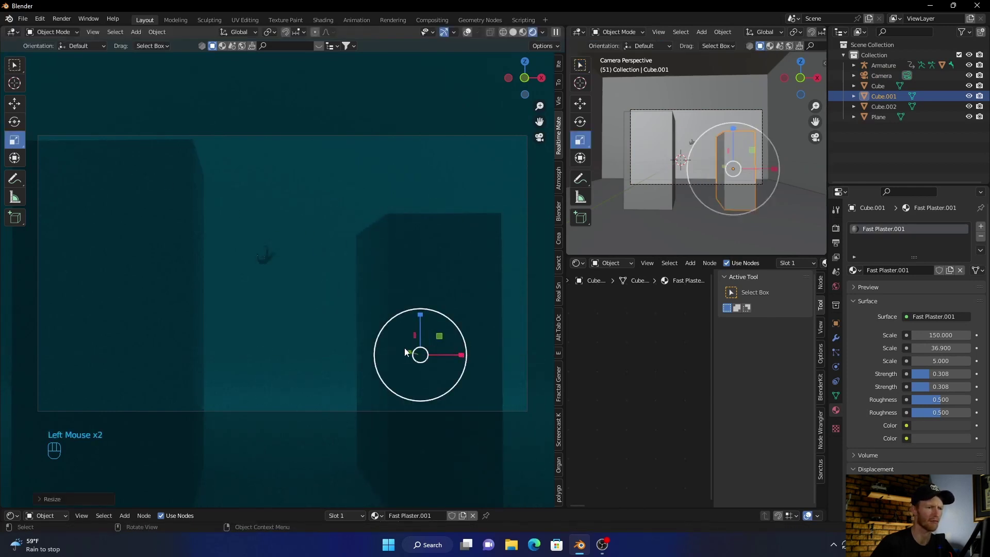
{"action": "left_click", "coordinate": [407, 353]}
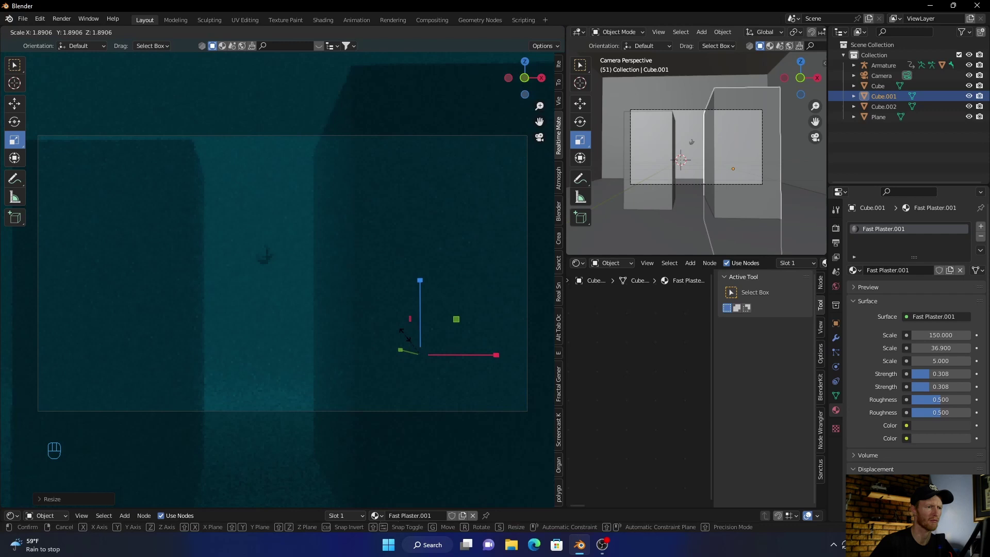
{"action": "left_click", "coordinate": [139, 300]}
Step: Enlarge the left pillar similarly and select the floor plane
{"action": "left_click", "coordinate": [126, 283]}
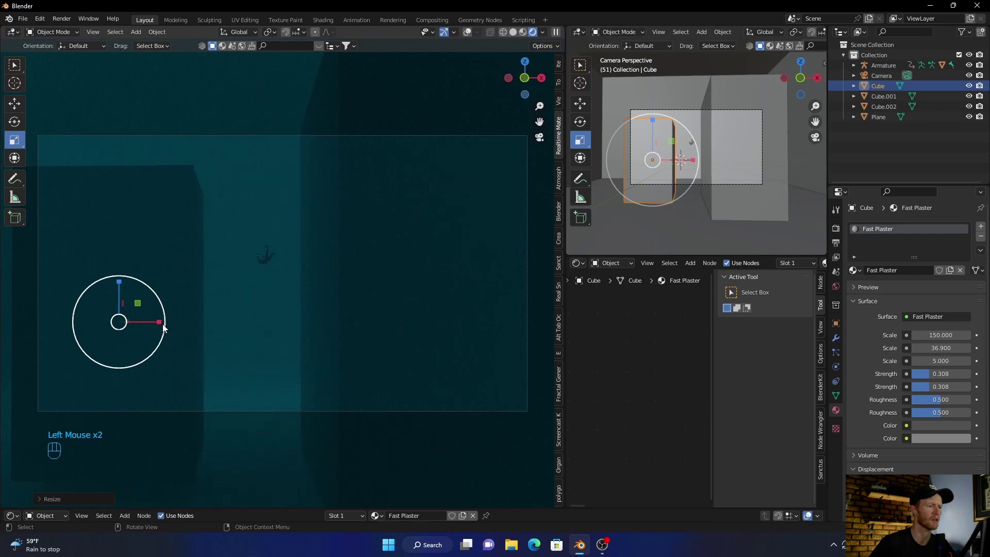
{"action": "left_click", "coordinate": [163, 328]}
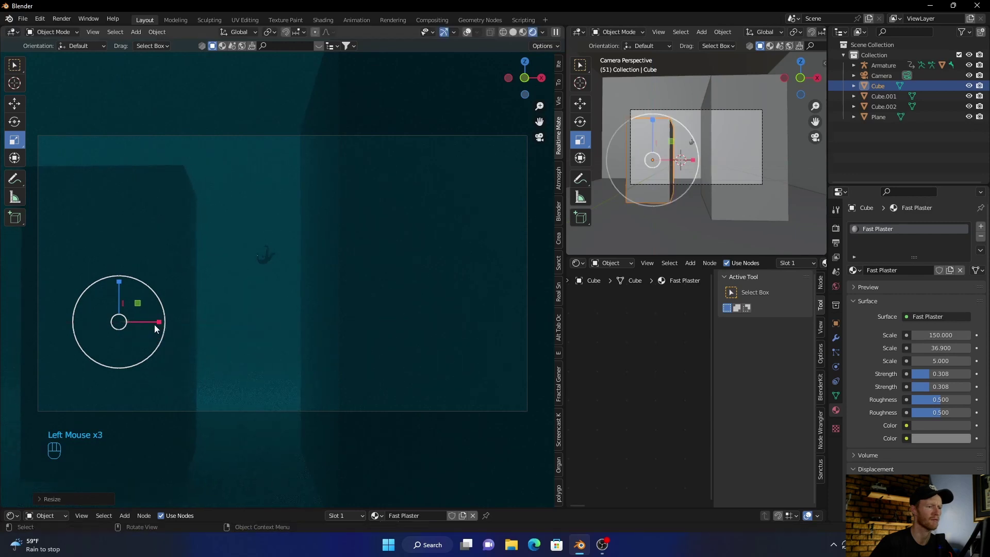
{"action": "left_click", "coordinate": [246, 443]}
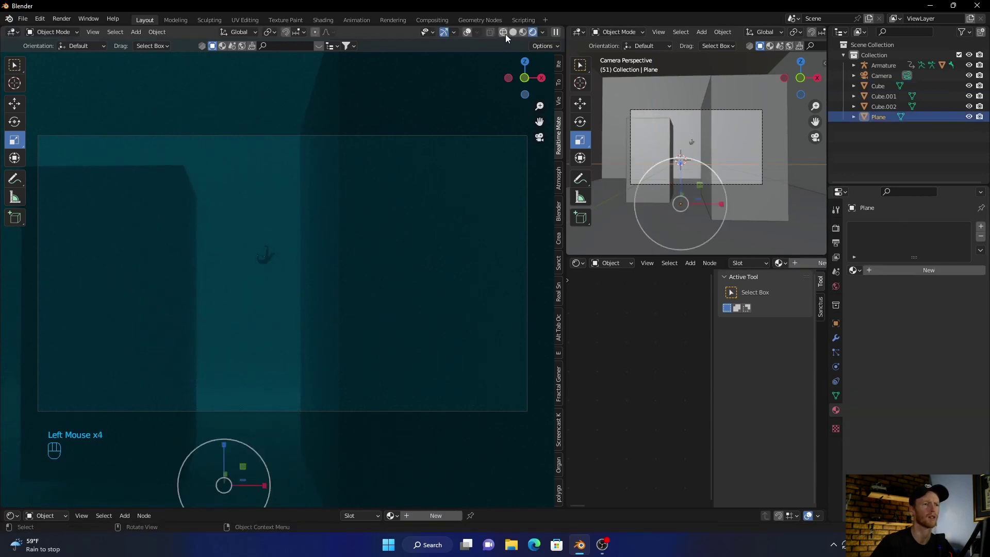
Step: Give the floor plane the Cracked Asphalt material and return to the camera view
{"action": "left_click_drag", "start_coordinate": [514, 34], "coordinate": [274, 438]}
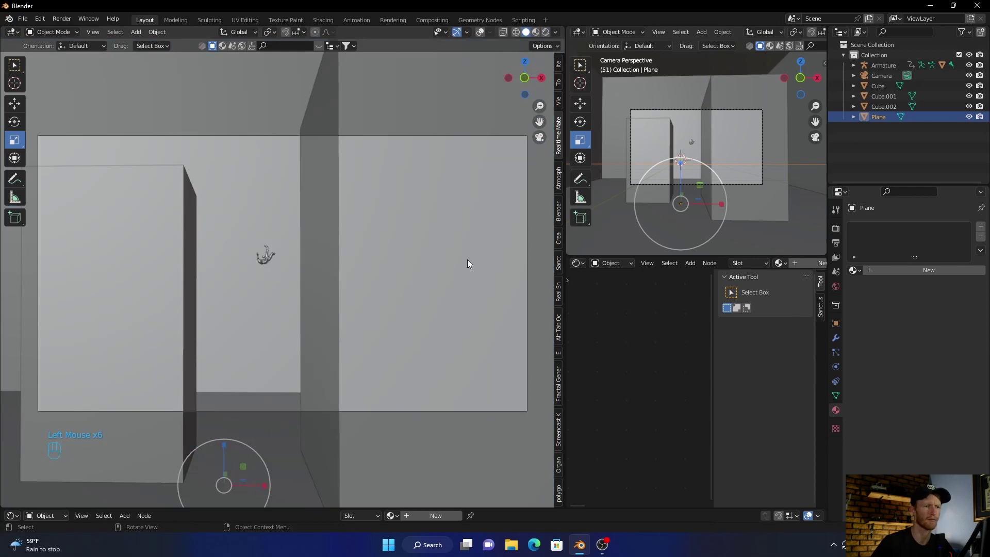
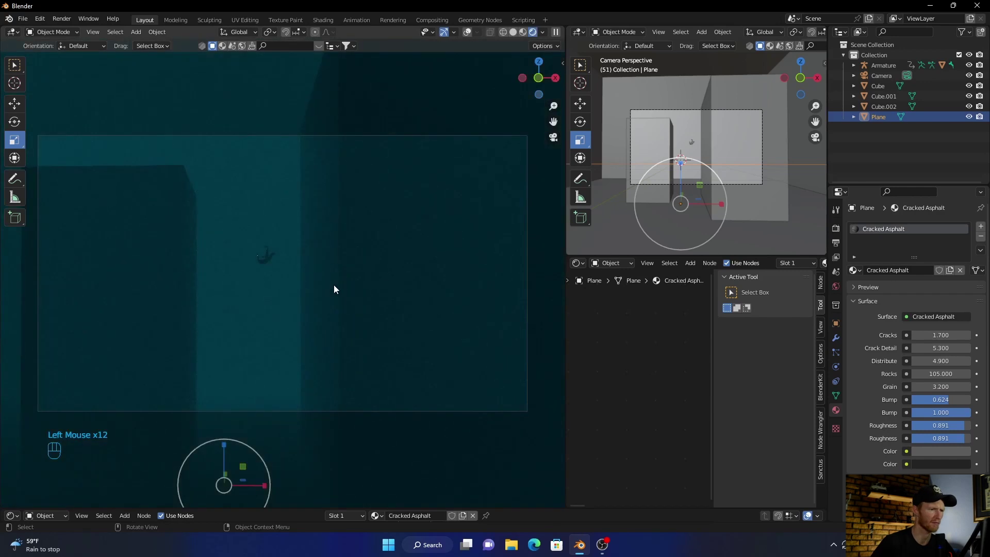
{"action": "left_click", "coordinate": [205, 72]}
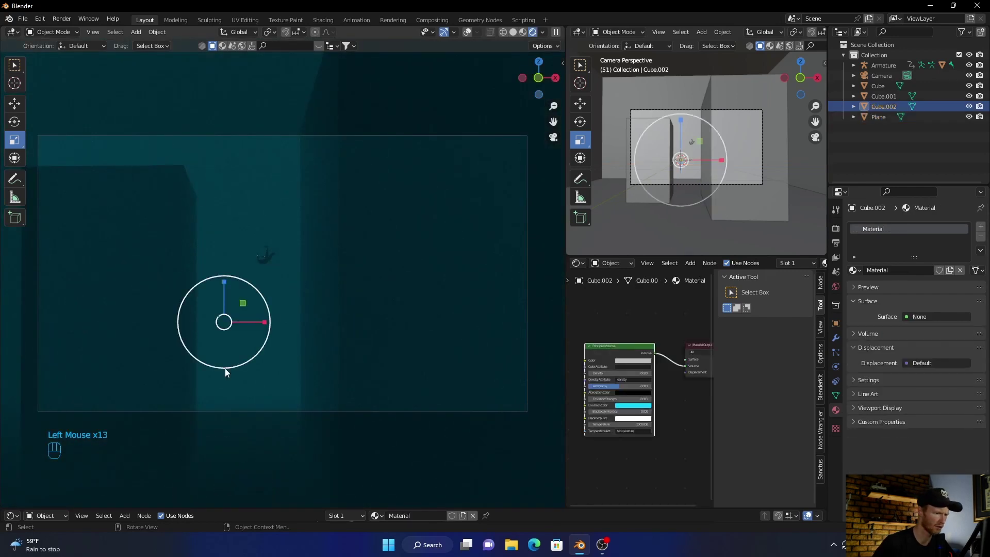
{"action": "left_click_drag", "start_coordinate": [257, 417], "coordinate": [252, 397]}
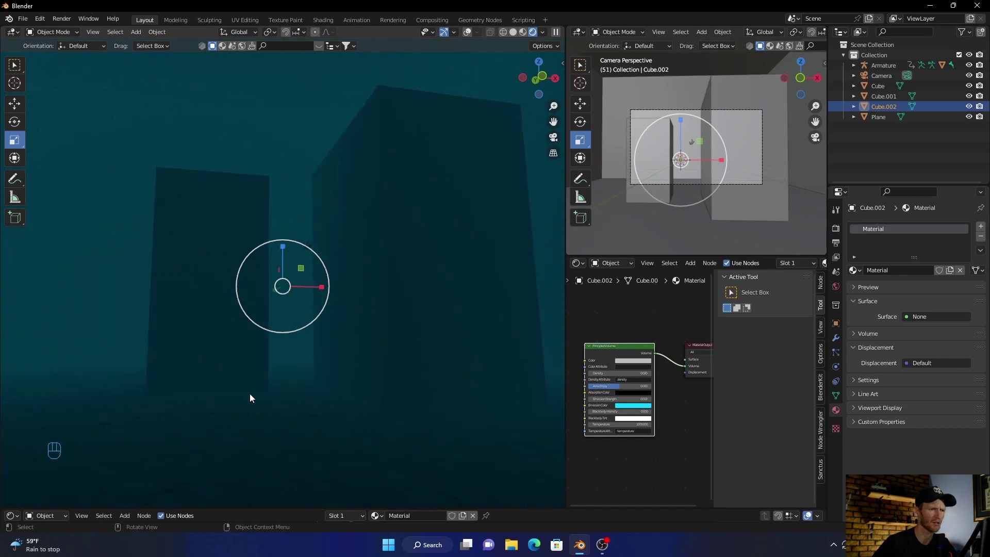
{"action": "left_click", "coordinate": [879, 79]}
{"action": "key", "text": "ctrl+alt+KP_0"}
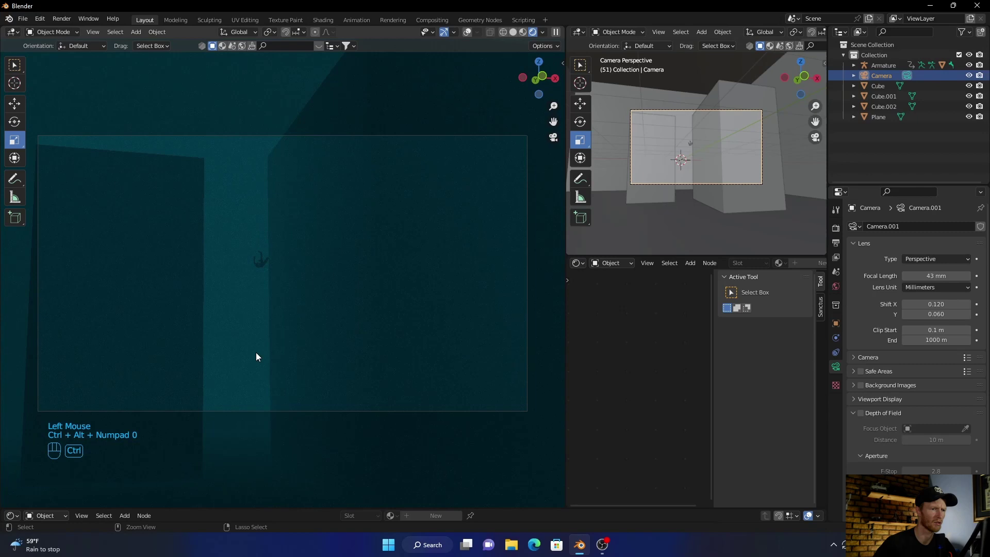
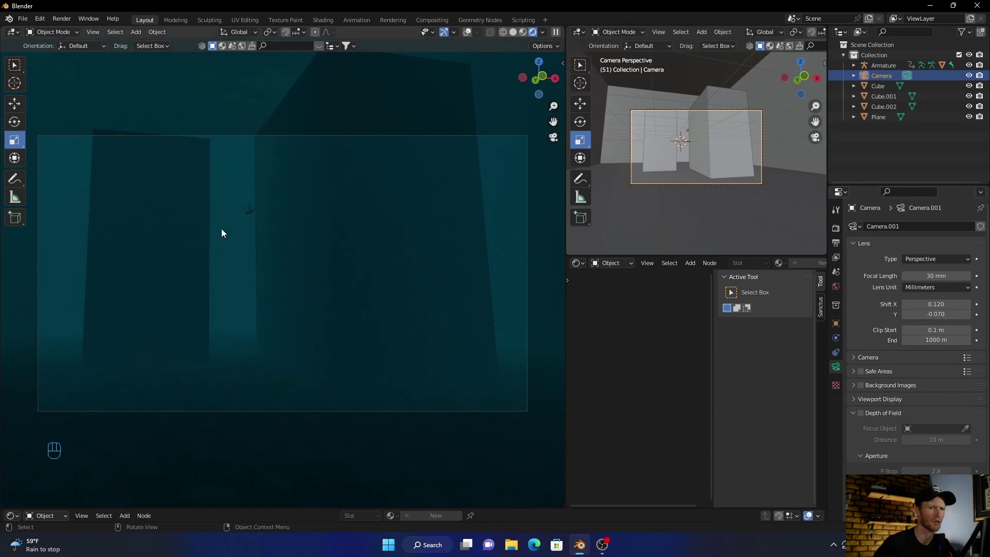
Step: Move the character armature higher between the pillars
{"action": "left_click", "coordinate": [893, 68]}
{"action": "key", "text": "g"}
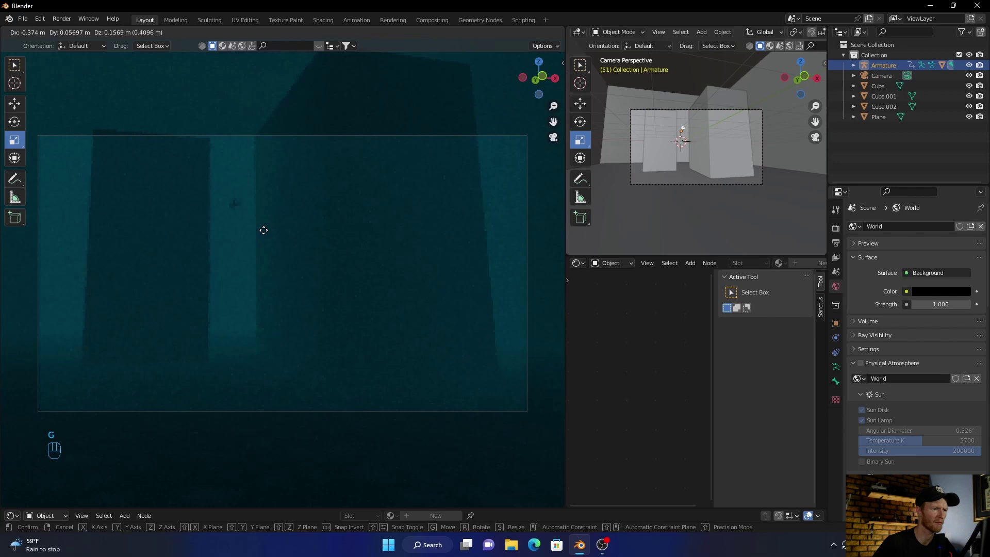
{"action": "left_click", "coordinate": [265, 227]}
{"action": "left_click", "coordinate": [520, 38]}
Step: Play back the falling animation in the fogged scene
{"action": "key", "text": "space"}
{"action": "key", "text": "space"}
{"action": "key", "text": "space"}
{"action": "key", "text": "space"}
{"action": "key", "text": "space"}
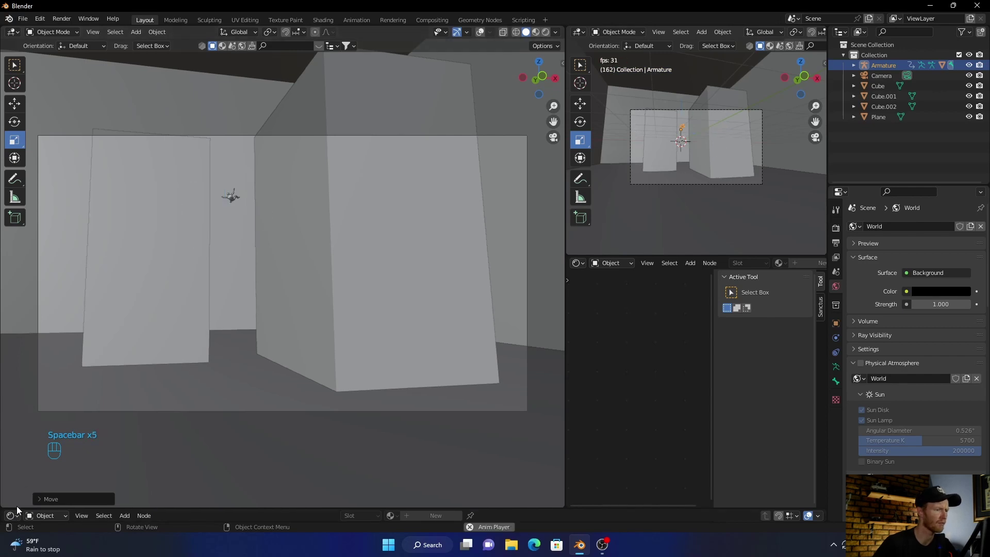
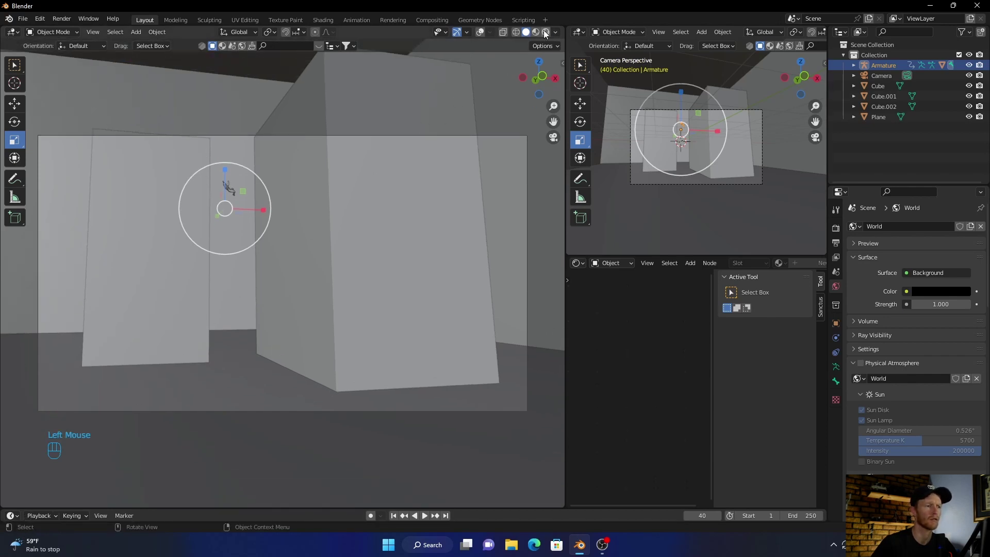
Step: Show the fog in rendered shading at frame 40 and orbit to look up at the pillars
{"action": "left_click", "coordinate": [231, 320]}
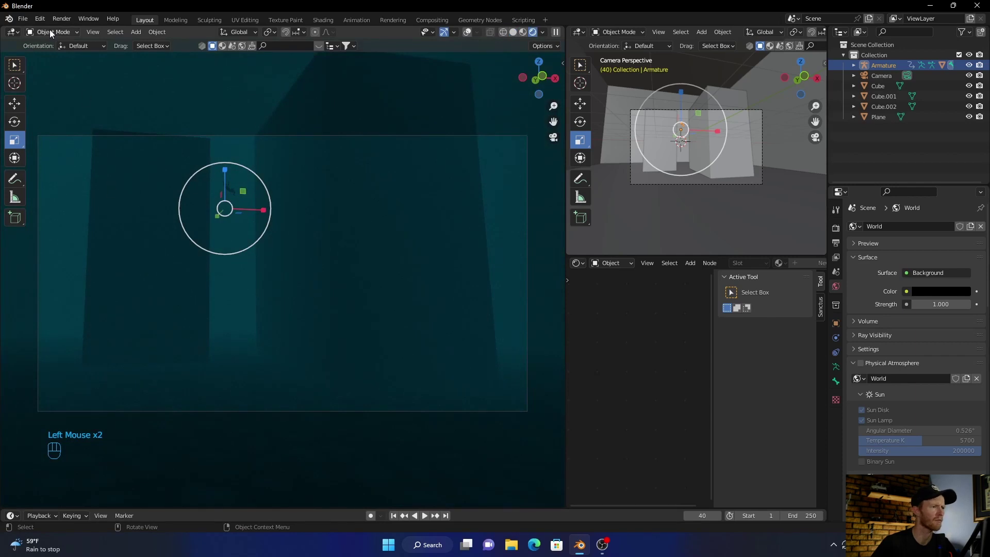
{"action": "left_click", "coordinate": [16, 66]}
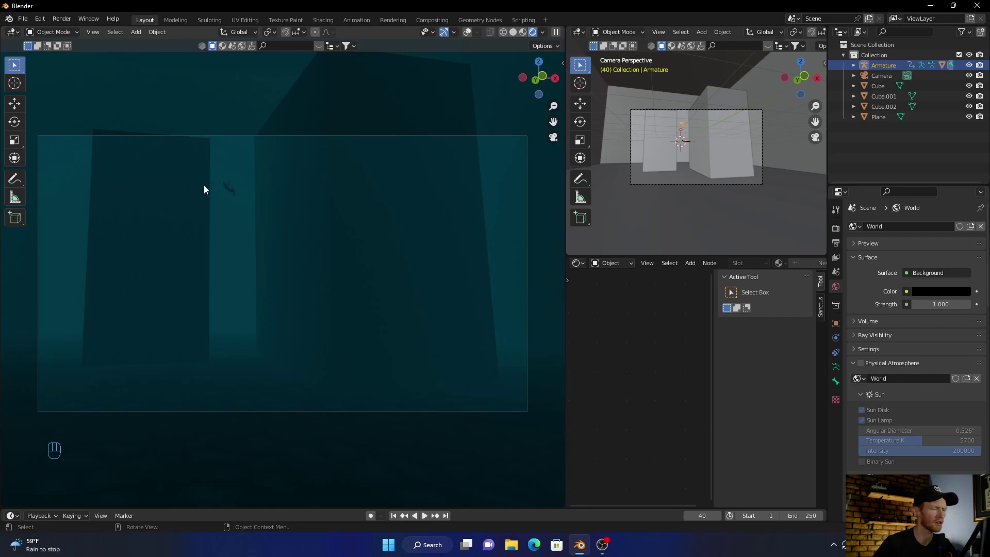
{"action": "left_click_drag", "start_coordinate": [381, 374], "coordinate": [165, 376]}
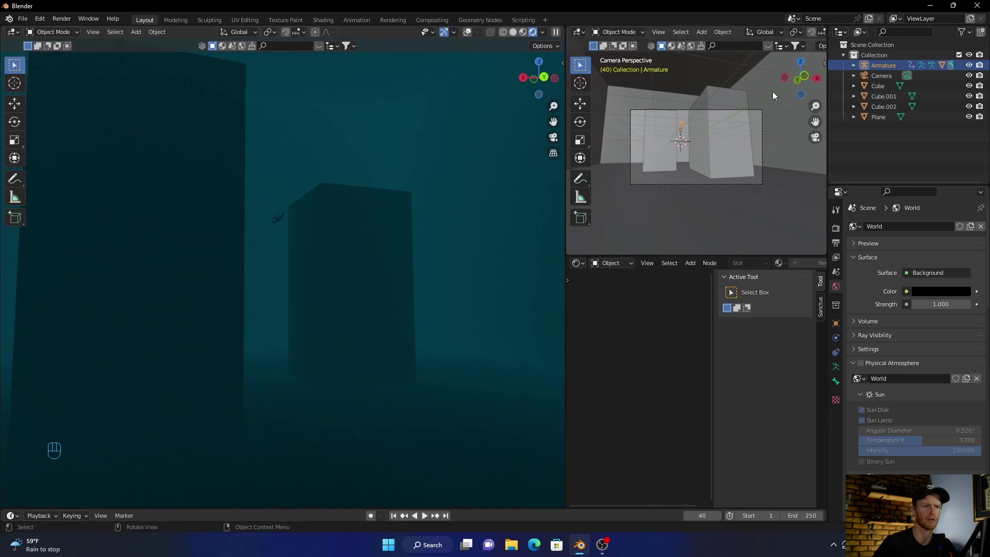